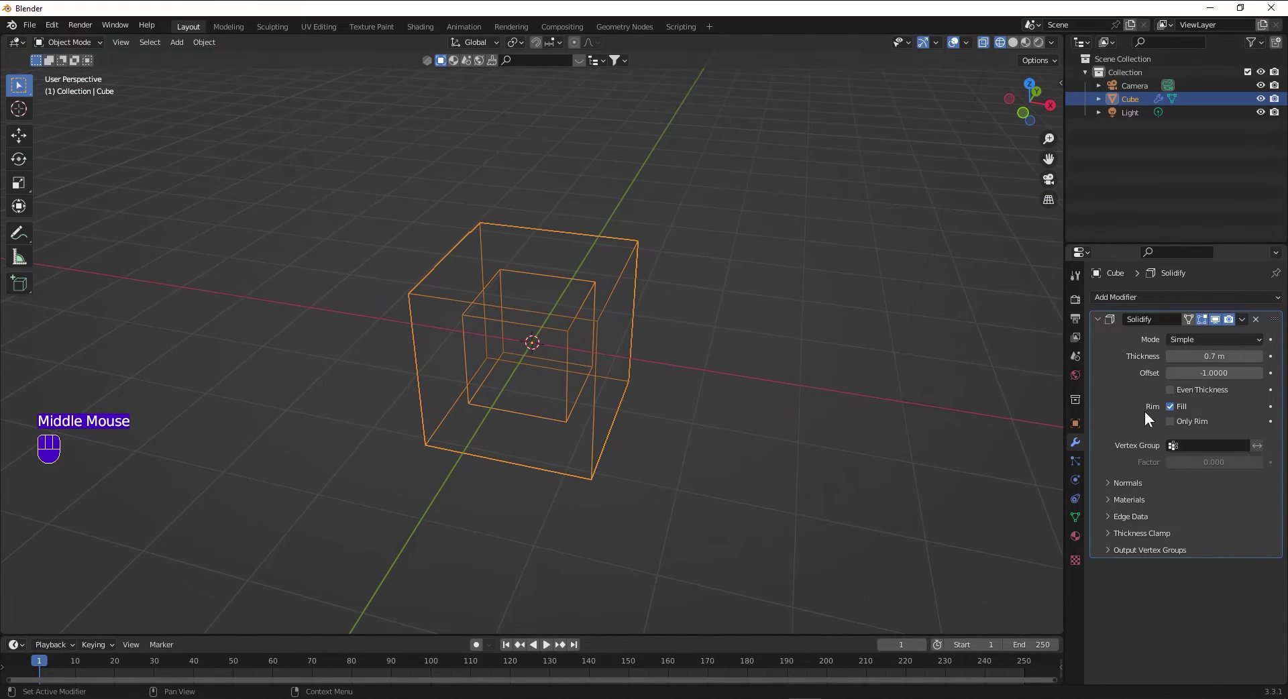
Duplicate the Solidify modifier as Solidify.001 with Thickness 1.32 m and collapse both panels.
left_click_drag(1247, 326, 1222, 351)
scroll("down", 3)
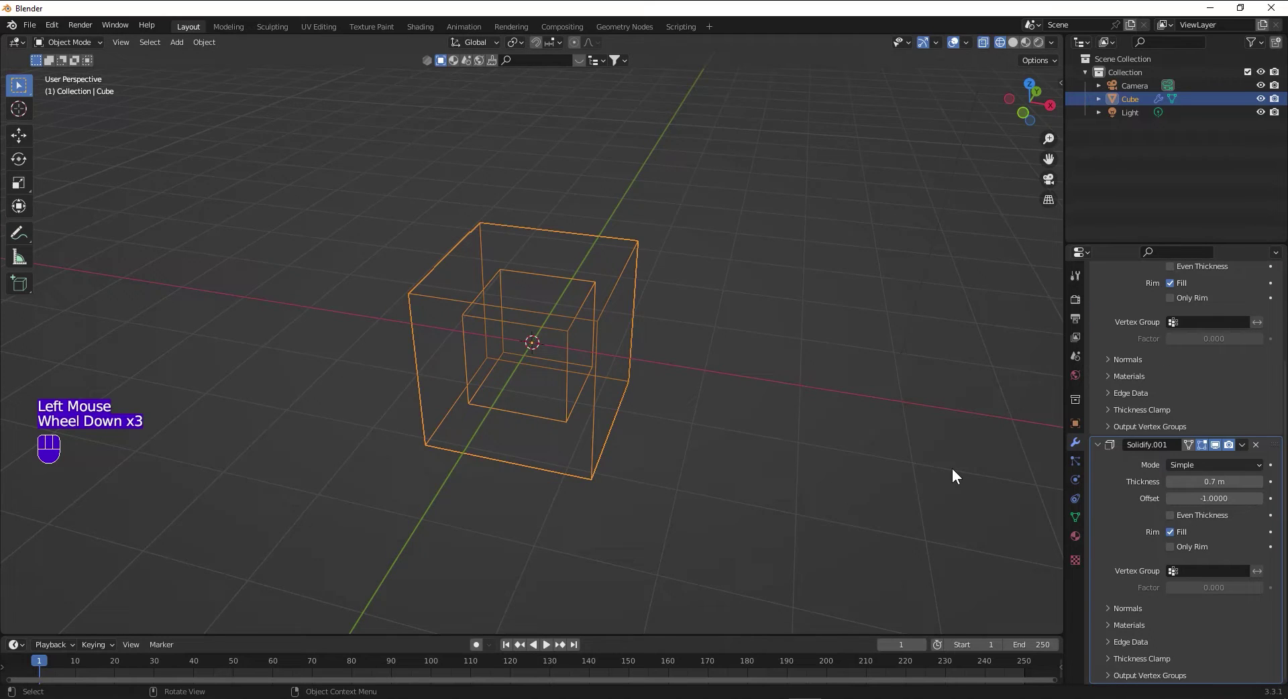
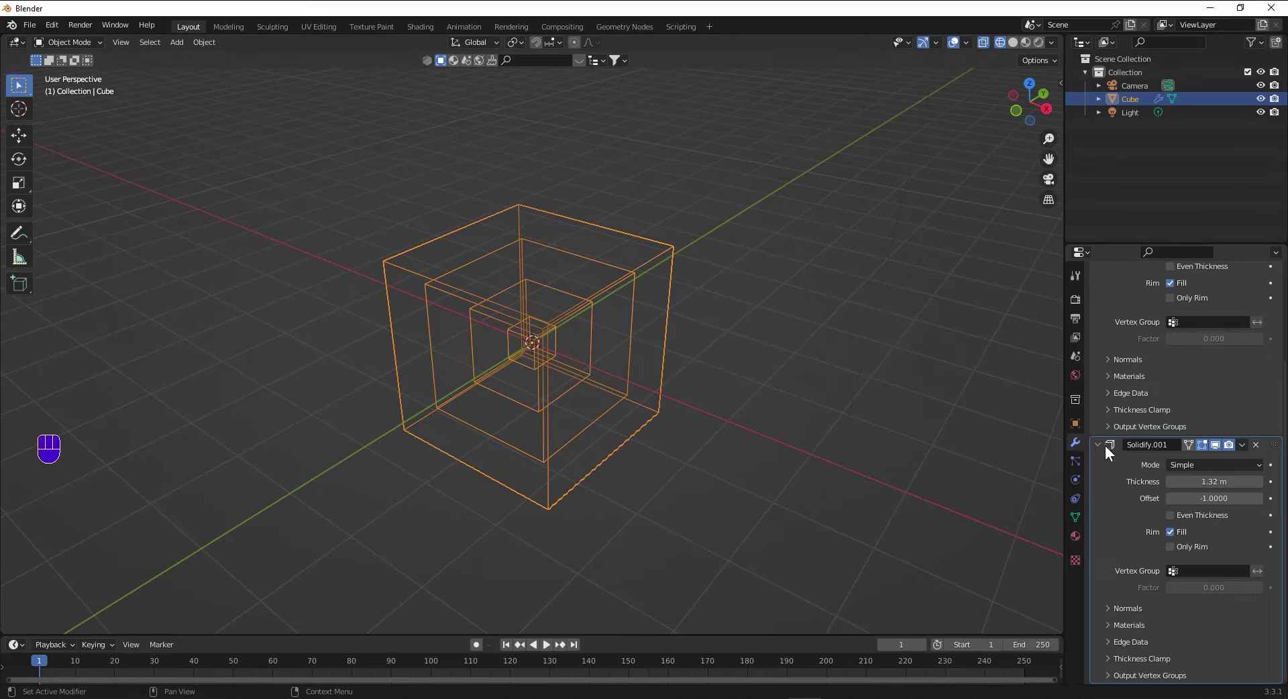
left_click(1103, 448)
left_click(1097, 317)
left_click_drag(1168, 302, 874, 222)
left_click(1019, 45)
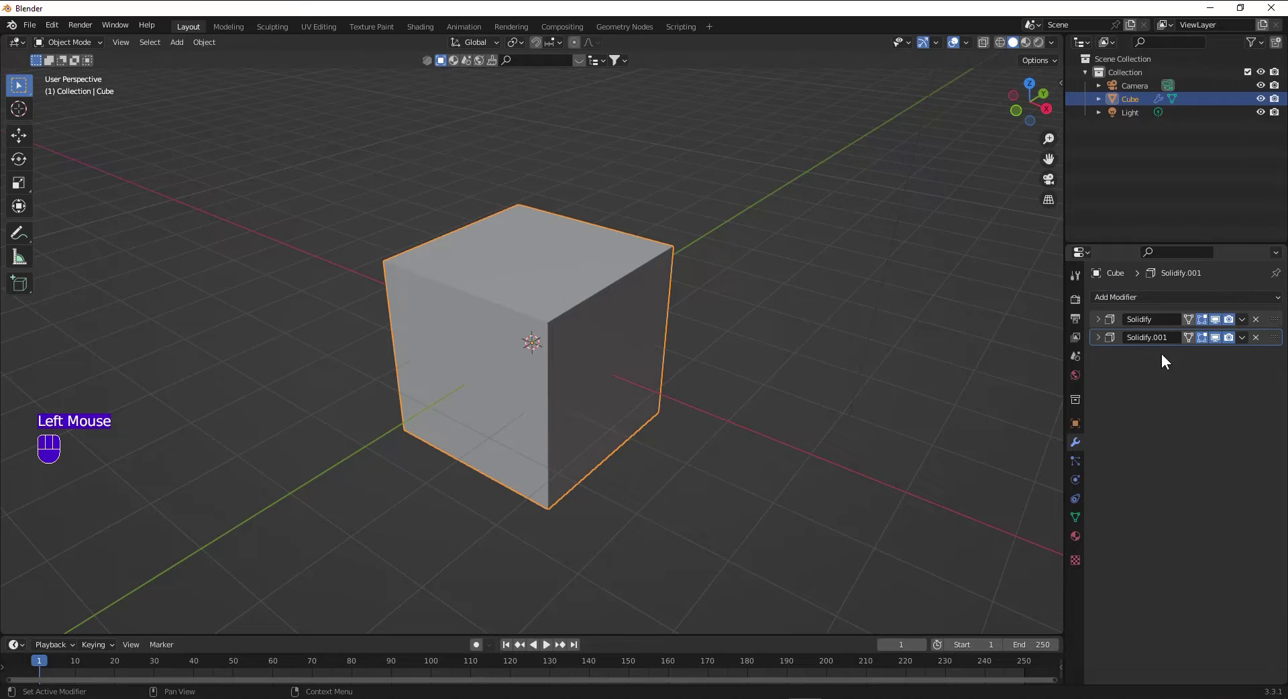
Add a Wireframe modifier (thickness 0.02 m, Replace Original) turning the shells into edge frames.
left_click_drag(1149, 297, 1031, 606)
left_click_drag(756, 330, 799, 335)
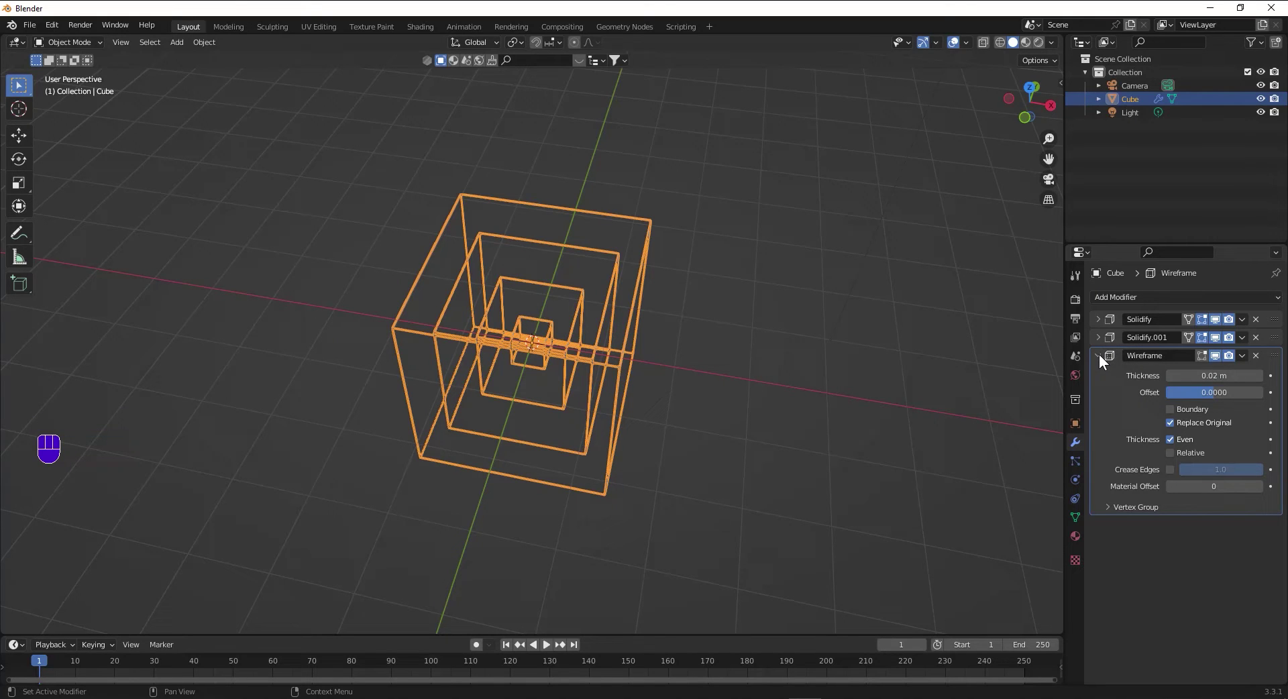
left_click(1105, 355)
Set the cube's surface to a green Emission shader at strength 50 with Screen Space Refraction on.
left_click(1078, 540)
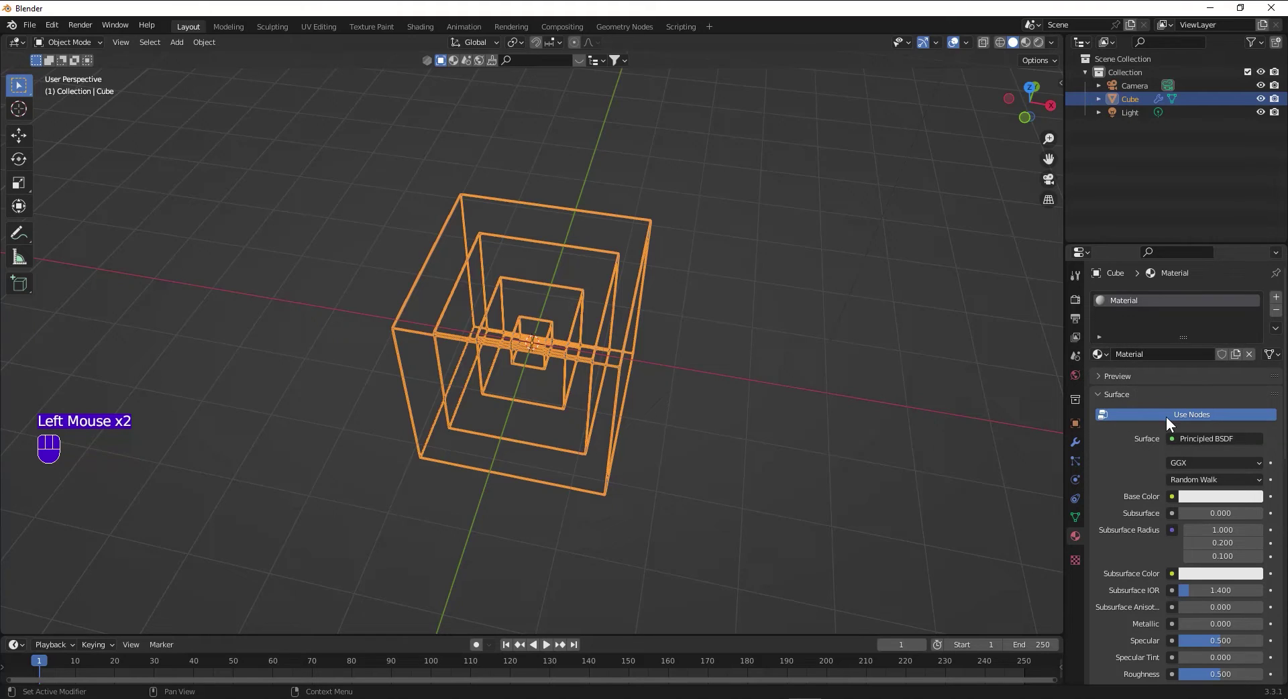
left_click_drag(1212, 440, 1120, 174)
left_click(1210, 467)
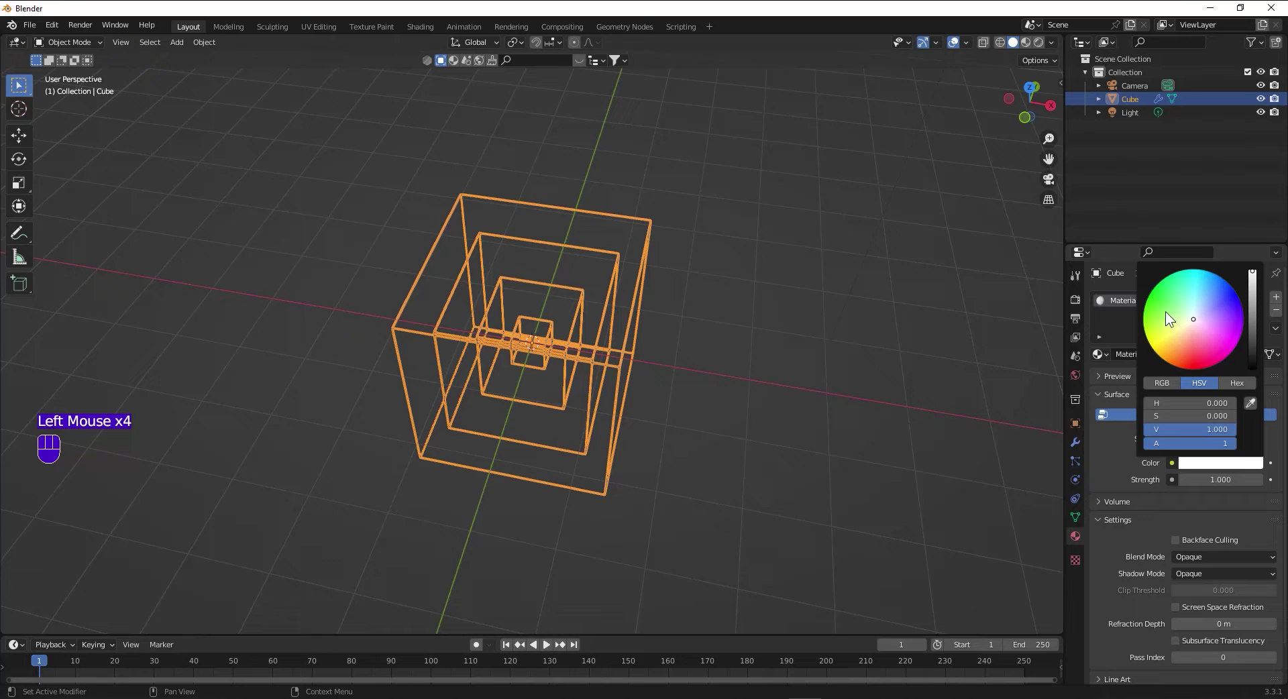
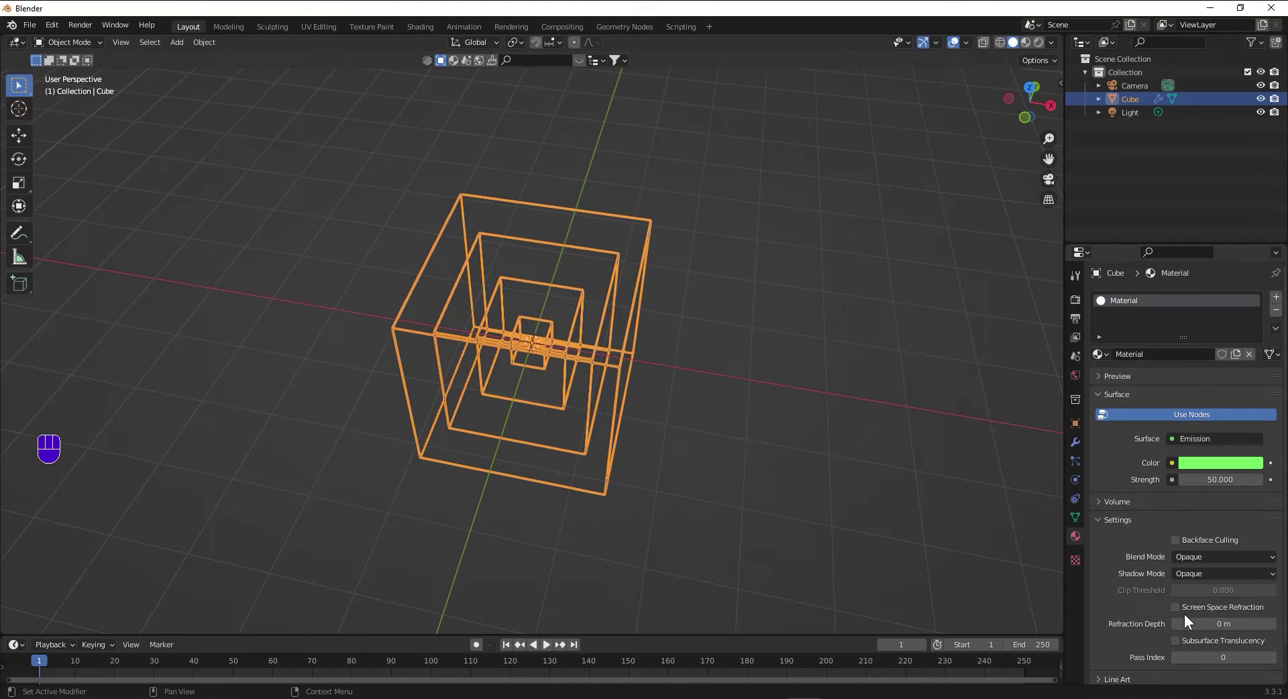
left_click(1177, 613)
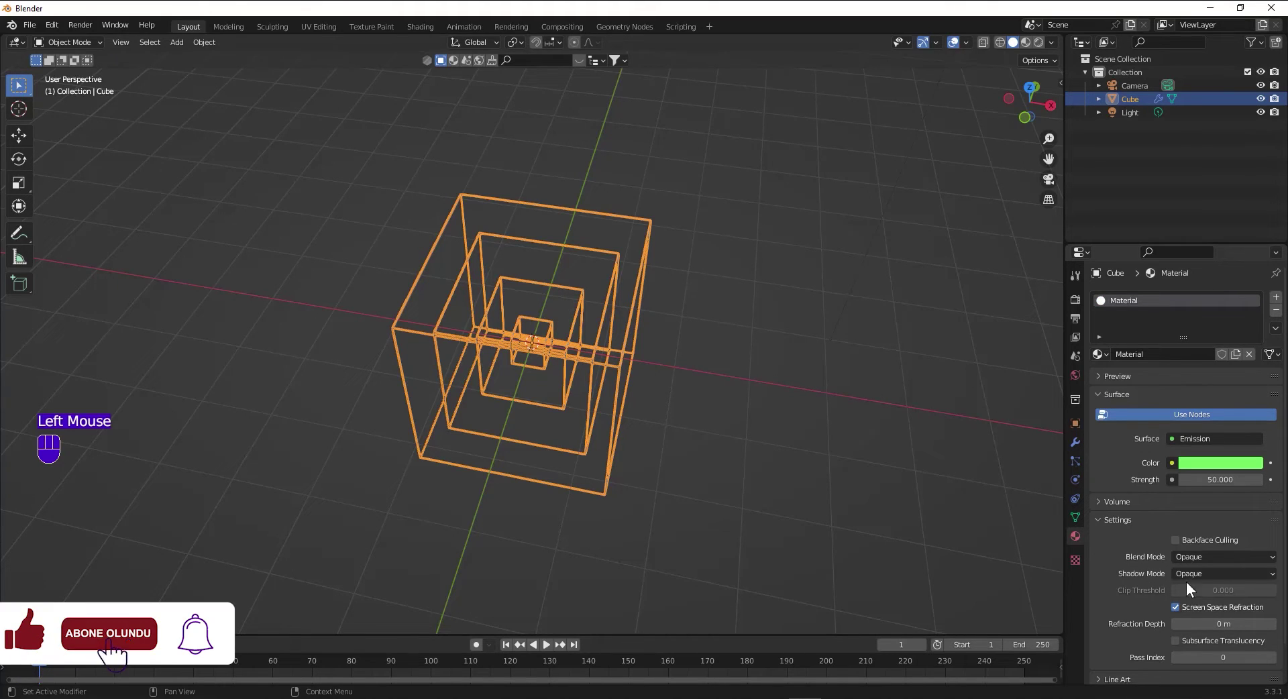
left_click(1082, 300)
left_click(596, 297)
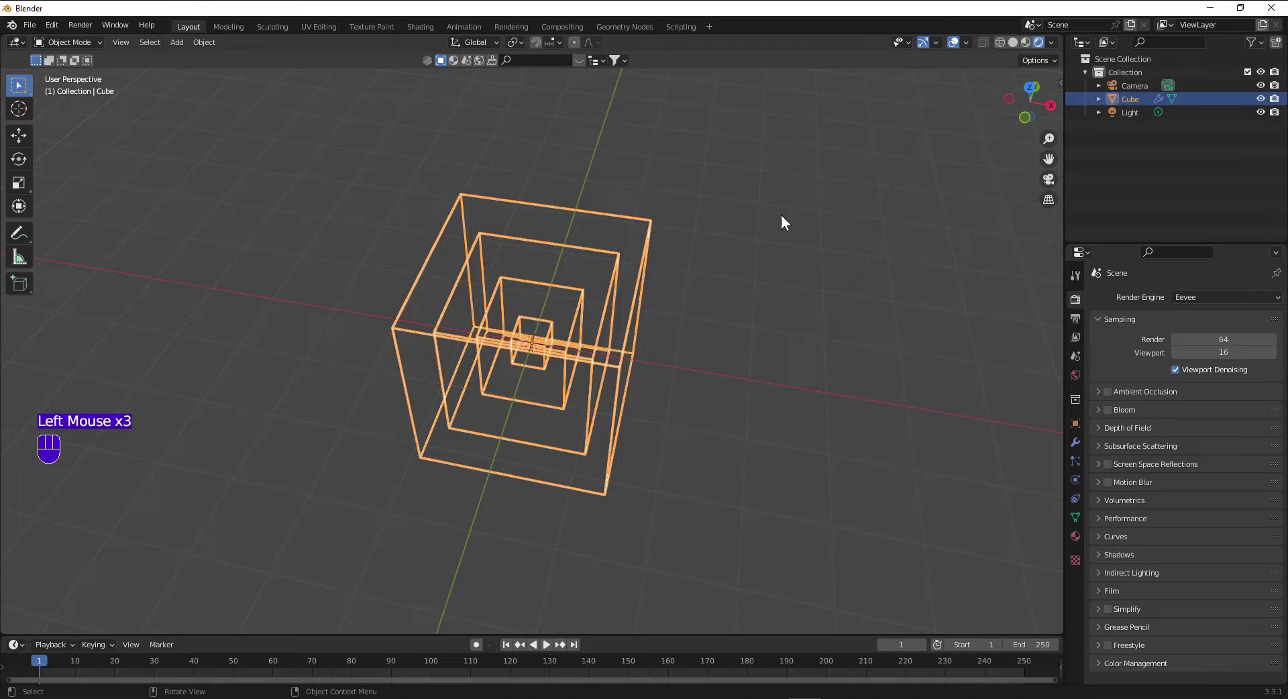
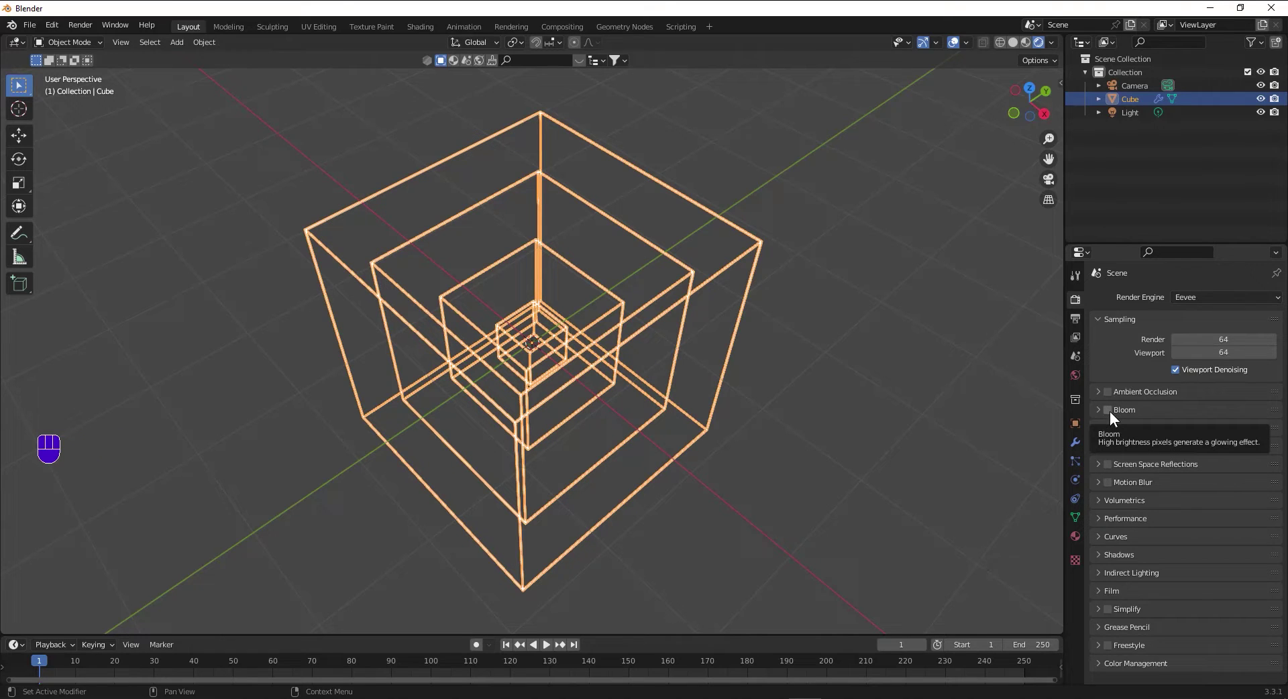
Enable Bloom and Screen Space Reflections with Refraction in Eevee, viewport samples 64.
left_click(1114, 408)
middle_click(791, 344)
scroll("down", 3)
middle_click(786, 324)
scroll("up", 3)
left_click_drag(754, 368, 845, 391)
left_click(1112, 470)
left_click(1102, 469)
left_click(1178, 490)
left_click(1175, 505)
Switch to Rendered shading and orbit around the glowing green wire cubes.
left_click(793, 424)
scroll("down", 3)
left_click_drag(810, 402, 725, 414)
scroll("up", 3)
left_click_drag(729, 397, 692, 349)
left_click_drag(692, 350, 632, 361)
left_click_drag(631, 362, 721, 401)
scroll("down", 3)
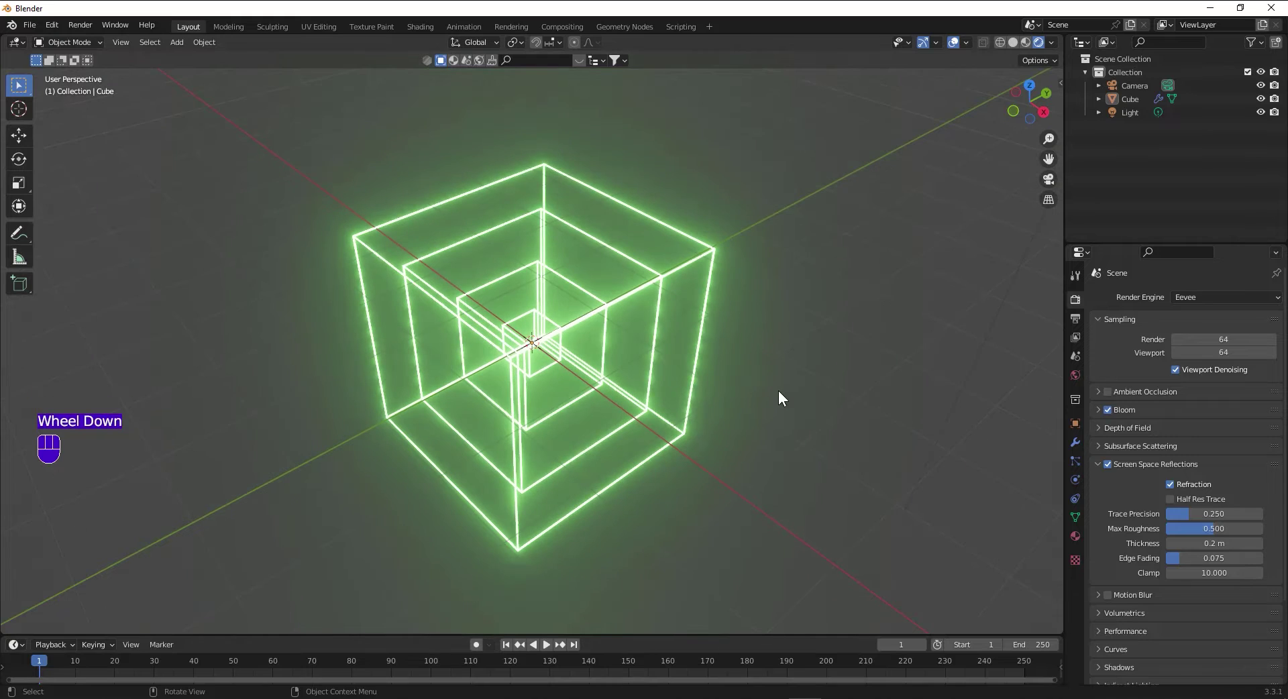
Set the World background colour to black so the cubes glow against darkness.
left_click(1084, 381)
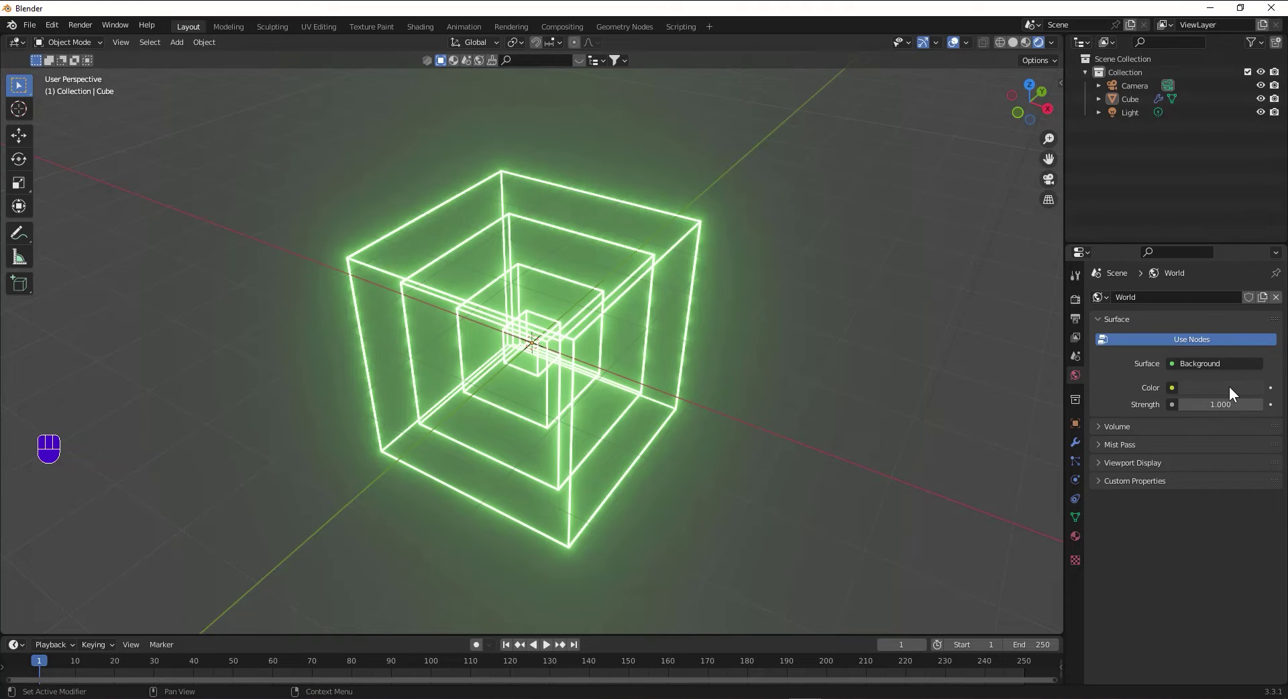
left_click(1265, 390)
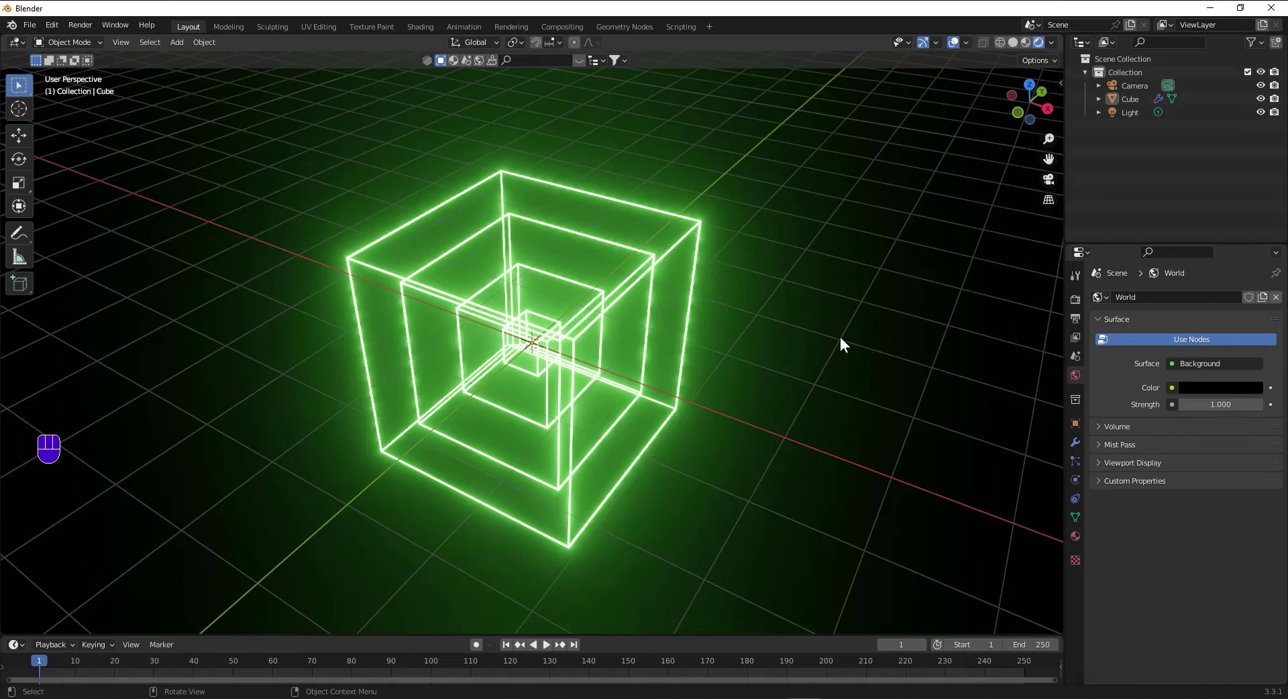
left_click(958, 42)
middle_click(878, 282)
scroll("down", 3)
left_click_drag(715, 227, 677, 244)
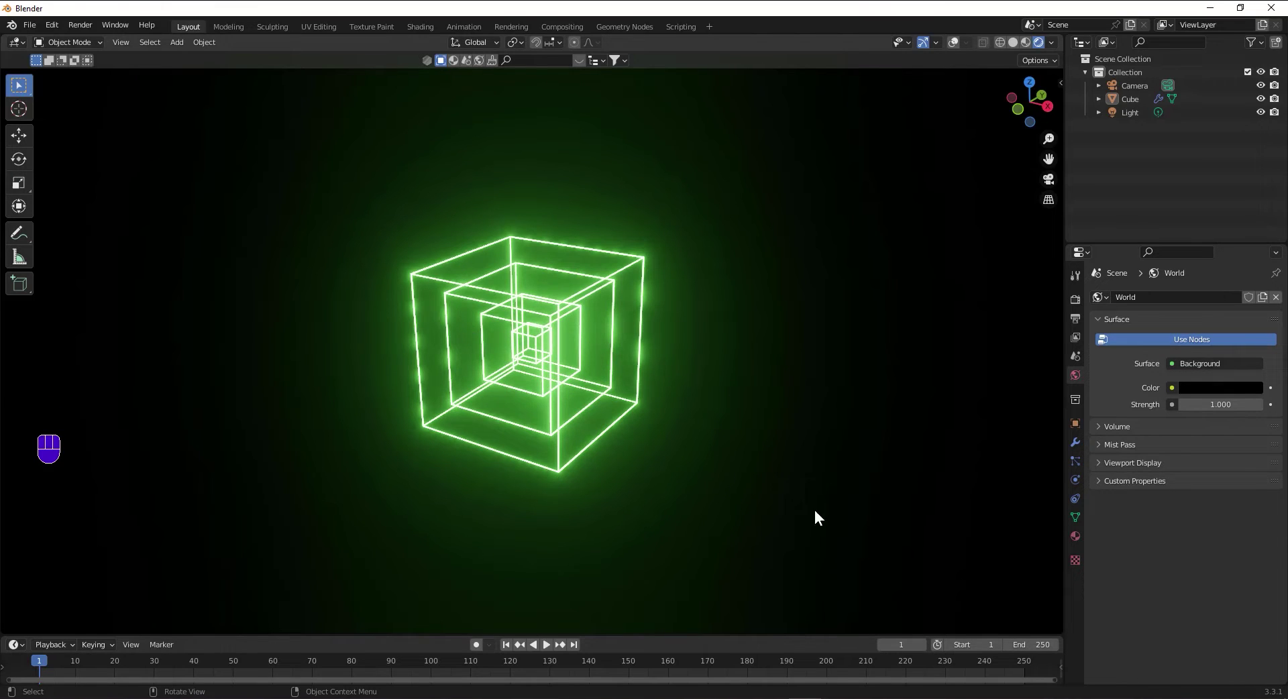
Hide the viewport overlays and grid and return to the cube's Modifier settings.
left_click(1082, 445)
left_click(1108, 321)
left_click(1102, 569)
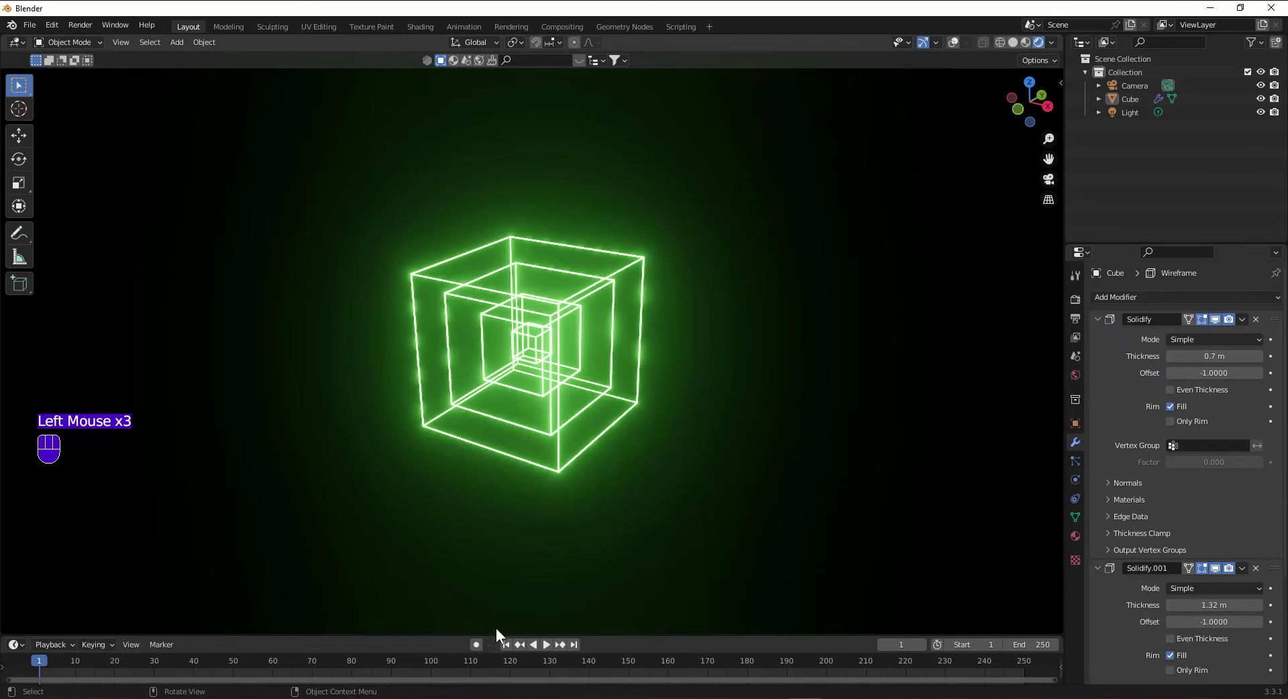
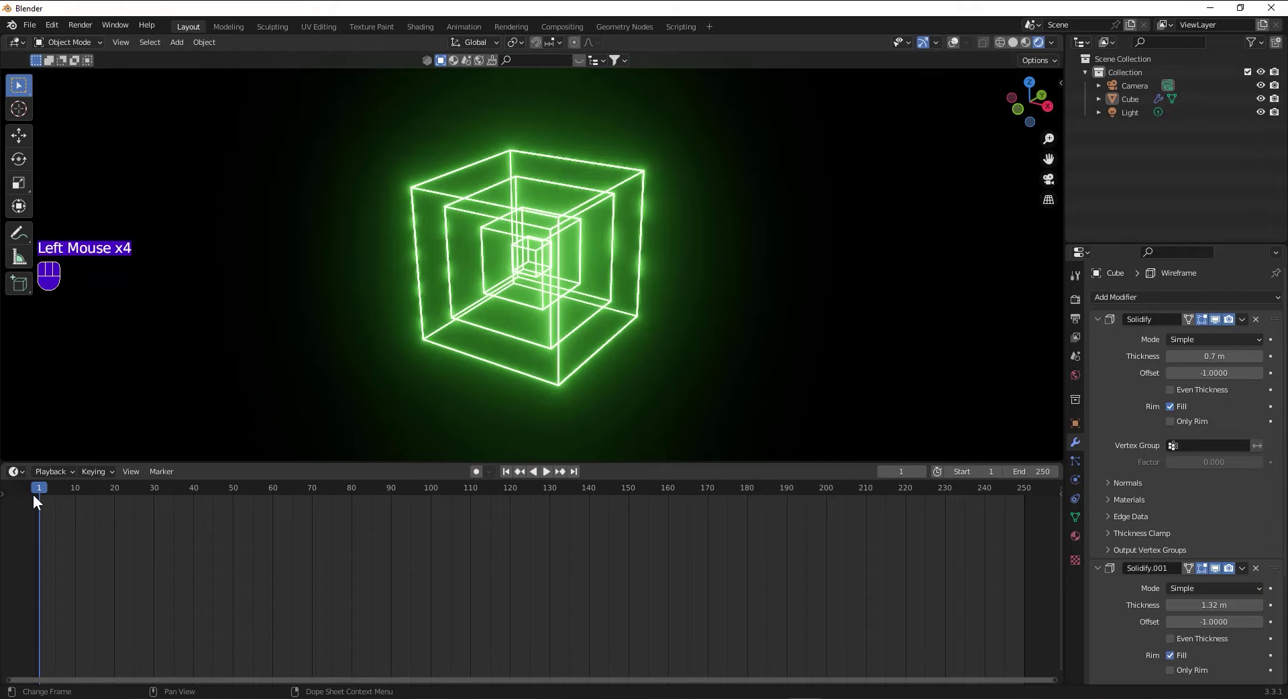
Insert keyframes on the first Solidify Thickness across the 120-frame timeline starting at frame 0.
left_click(36, 489)
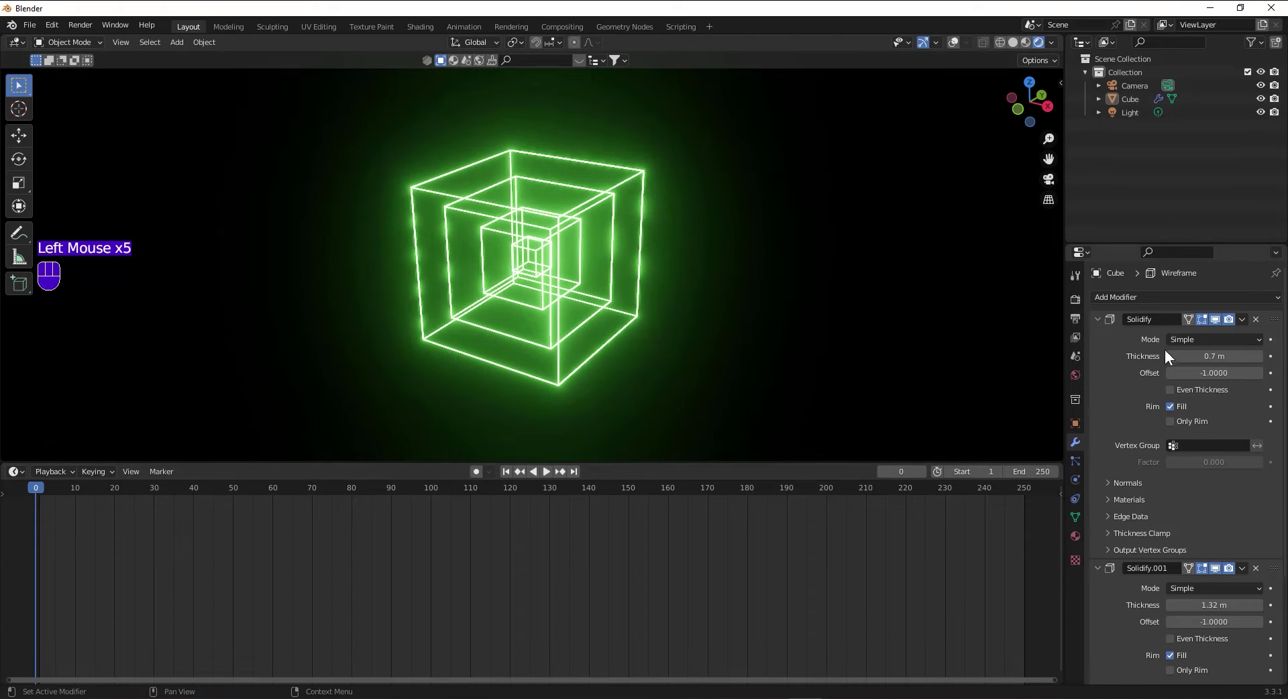
left_click(1224, 369)
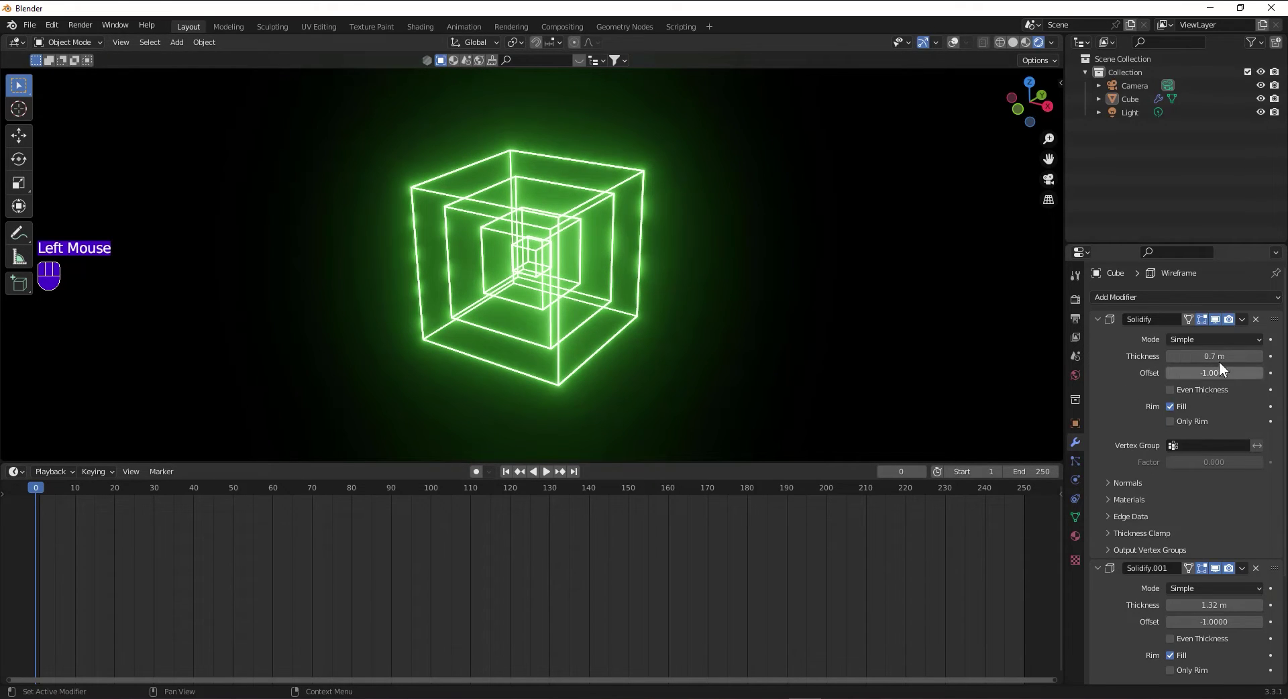
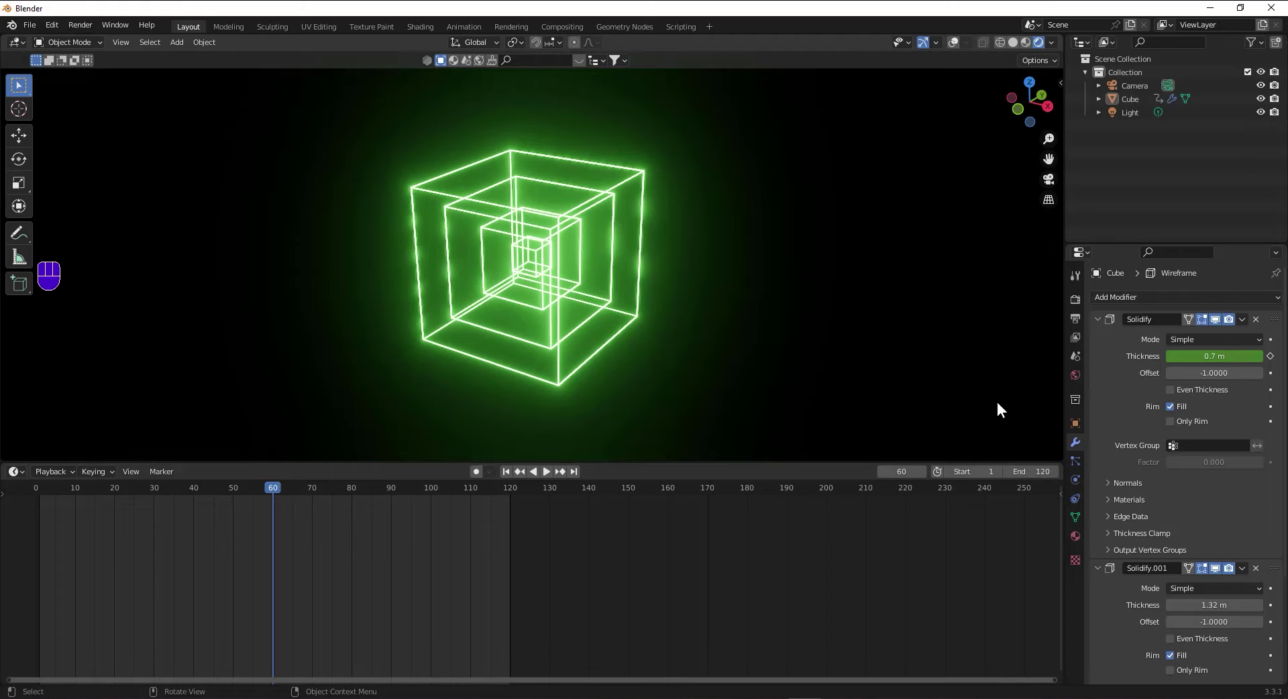
middle_click(732, 215)
middle_click(657, 197)
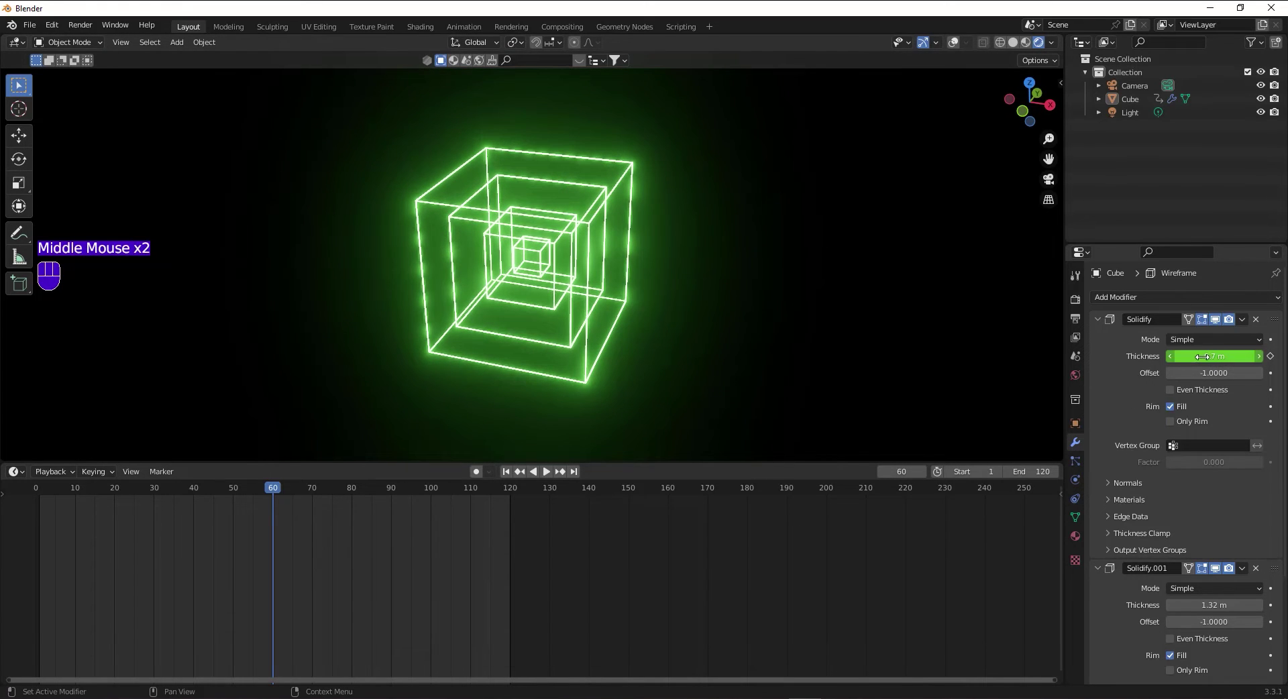
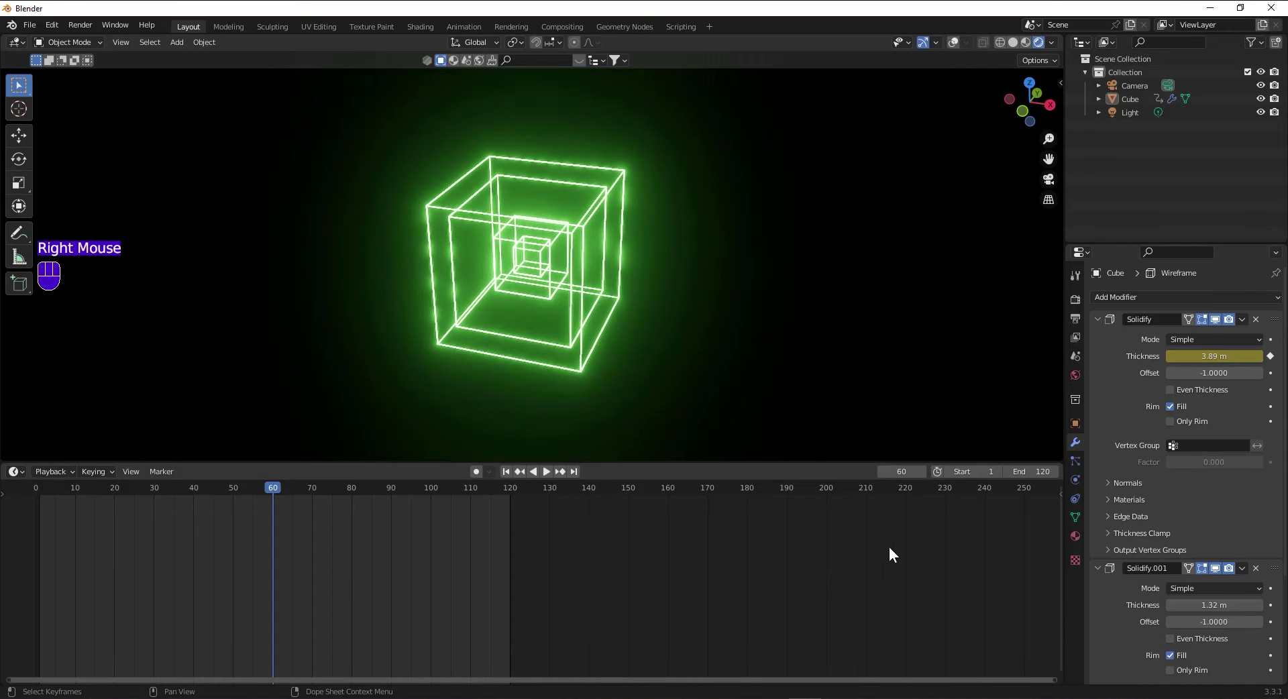
left_click_drag(217, 494, 170, 489)
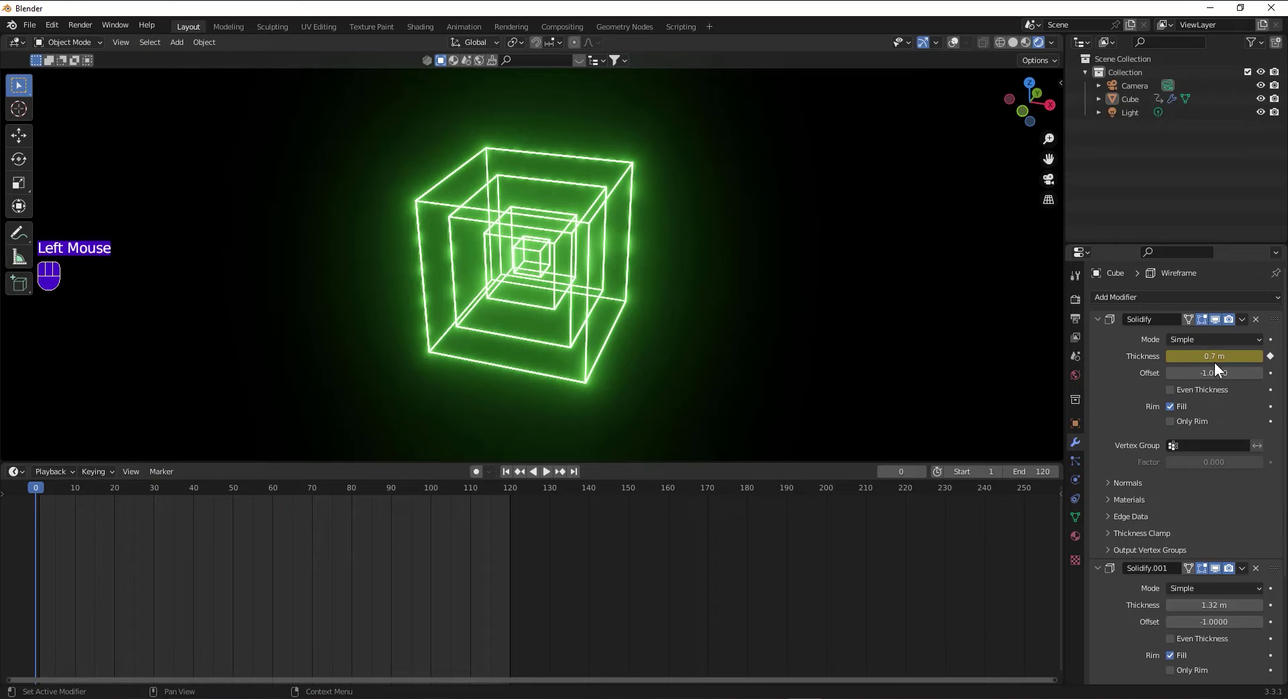
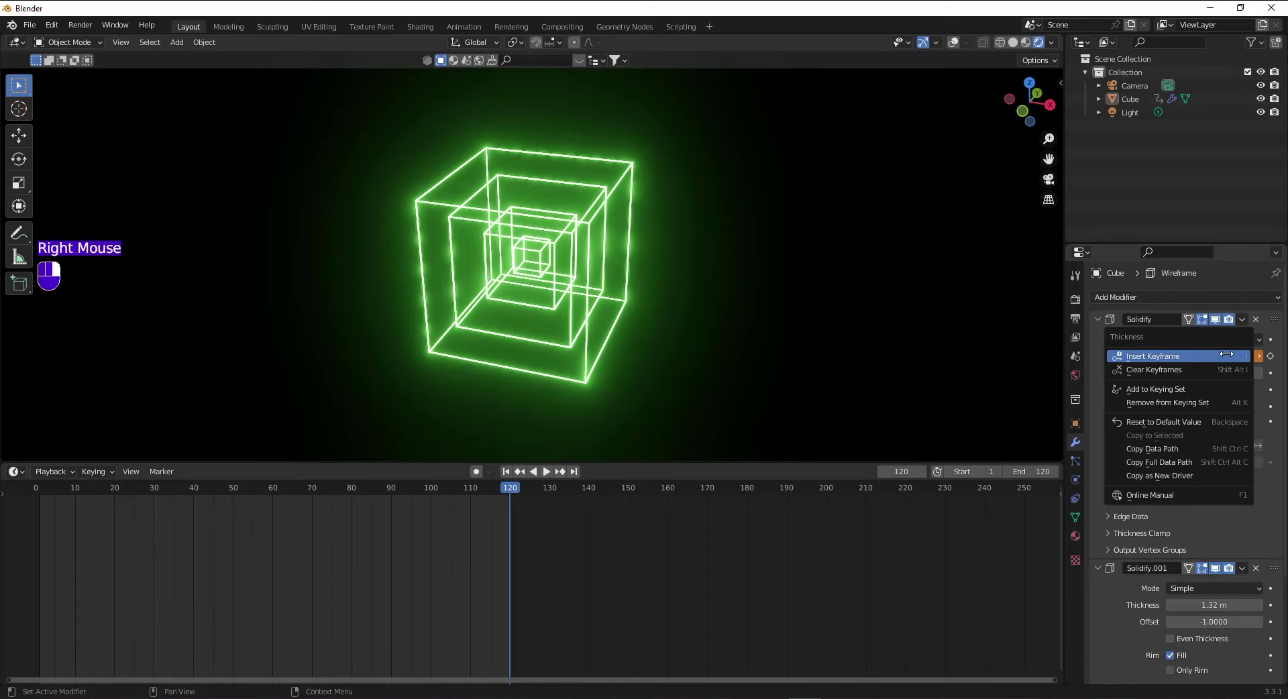
Play back the thickness animation, stop it and return to the first frame.
left_click_drag(443, 493, 60, 471)
key("space")
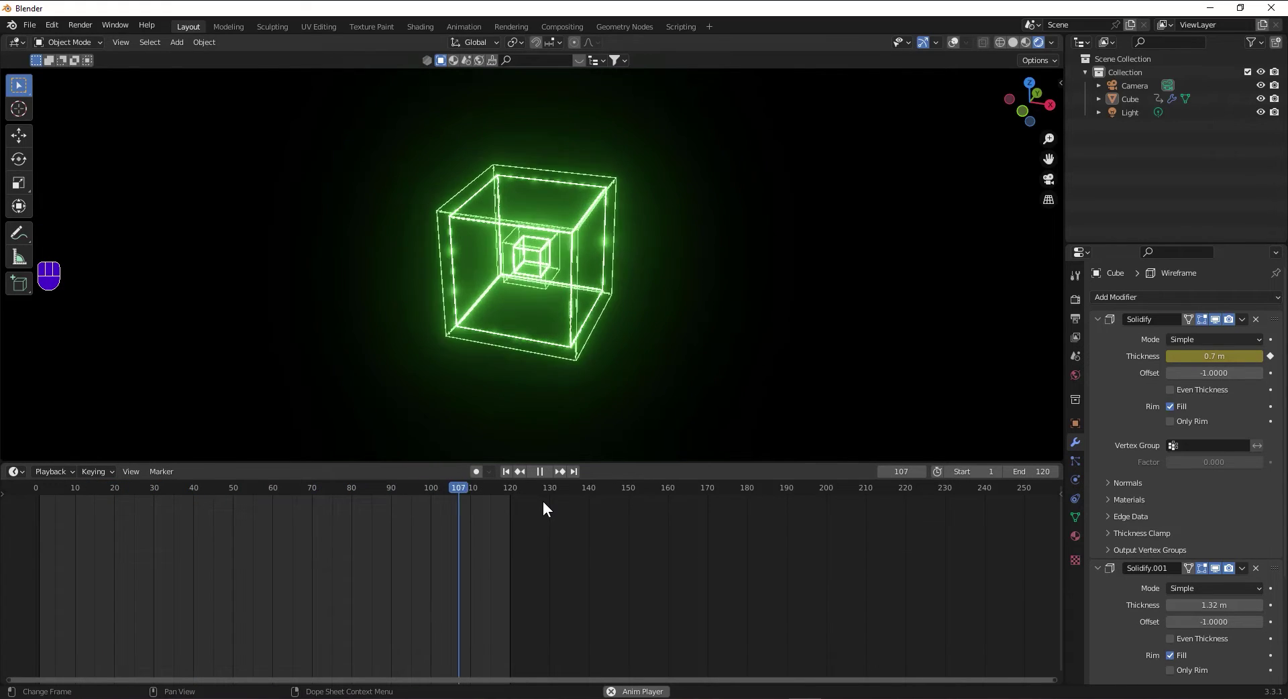
key("space")
left_click_drag(509, 476, 110, 501)
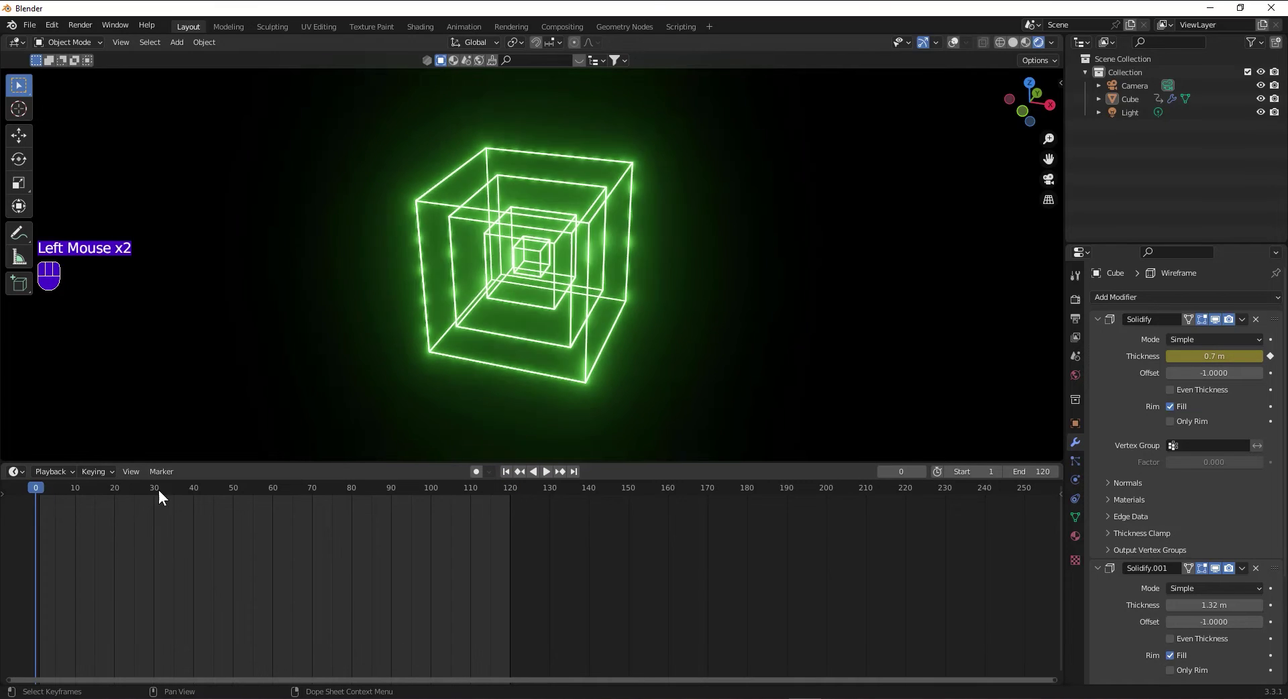
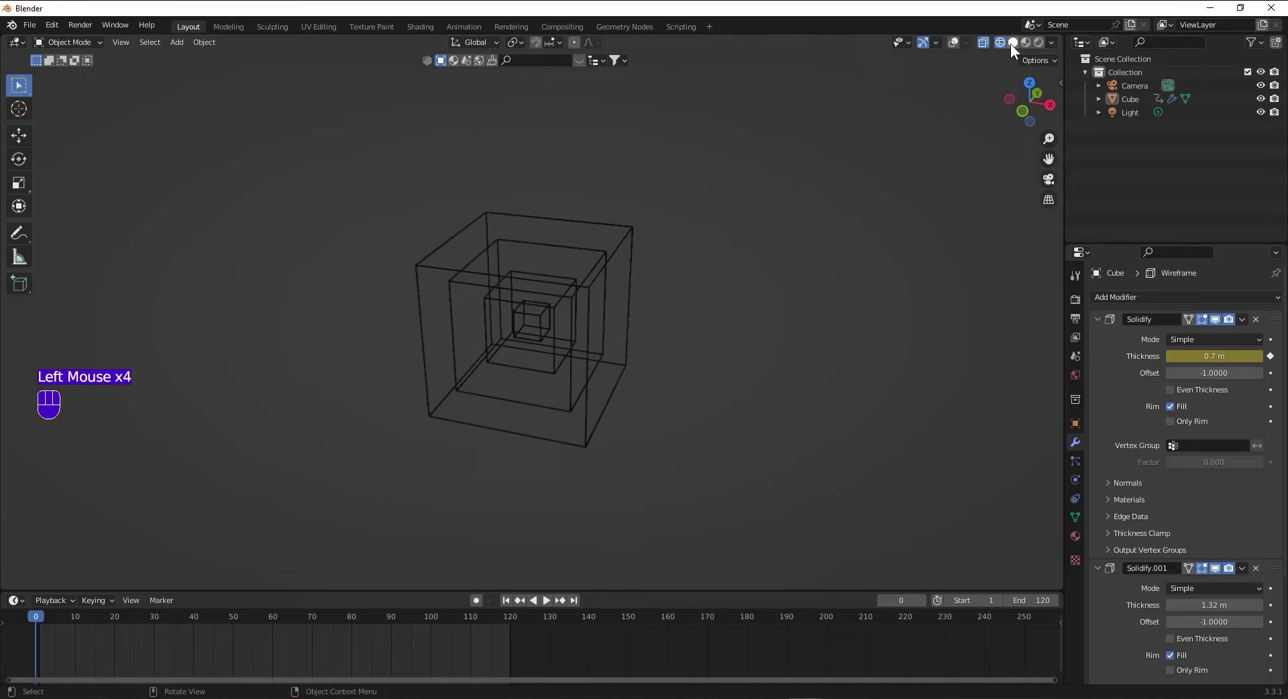
In Solid shading, add a new cube and scale it up to enclose the neon cubes.
left_click(1017, 45)
left_click(961, 45)
left_click_drag(787, 264, 748, 273)
scroll("up", 3)
middle_click(765, 275)
key("shift+a")
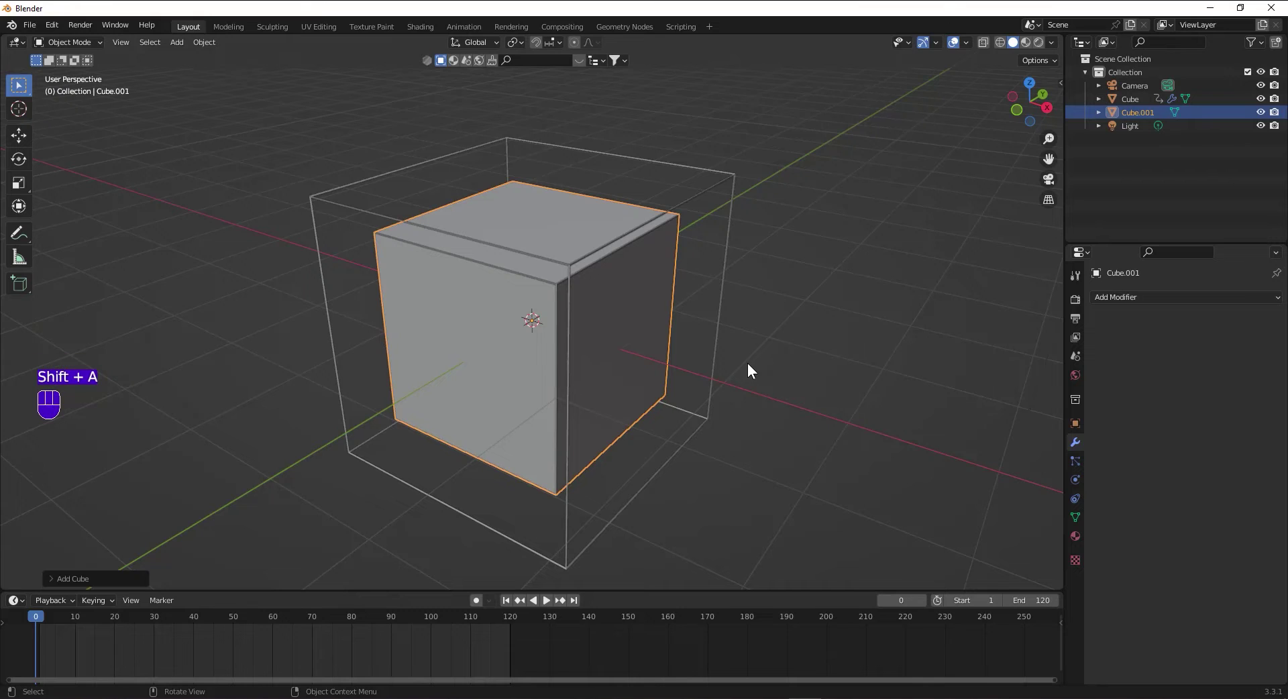
key("s")
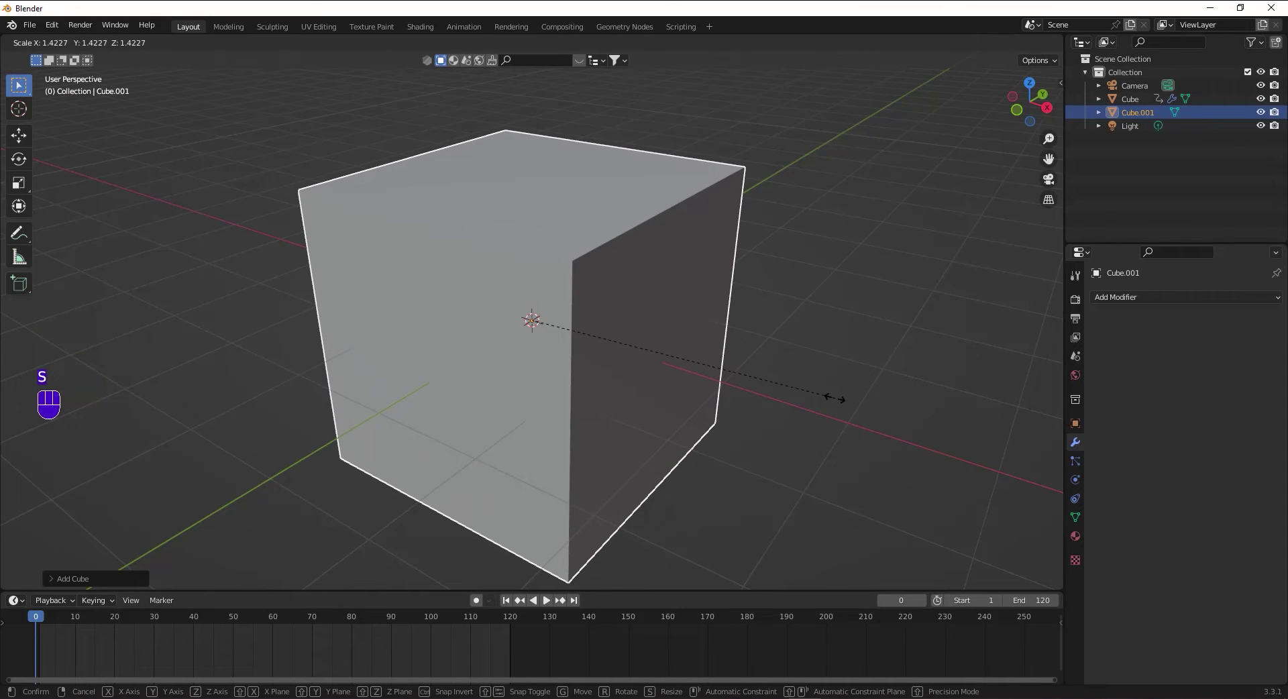
left_click(842, 399)
Create a new material for the enclosing Cube.001.
left_click(1075, 540)
left_click(1152, 356)
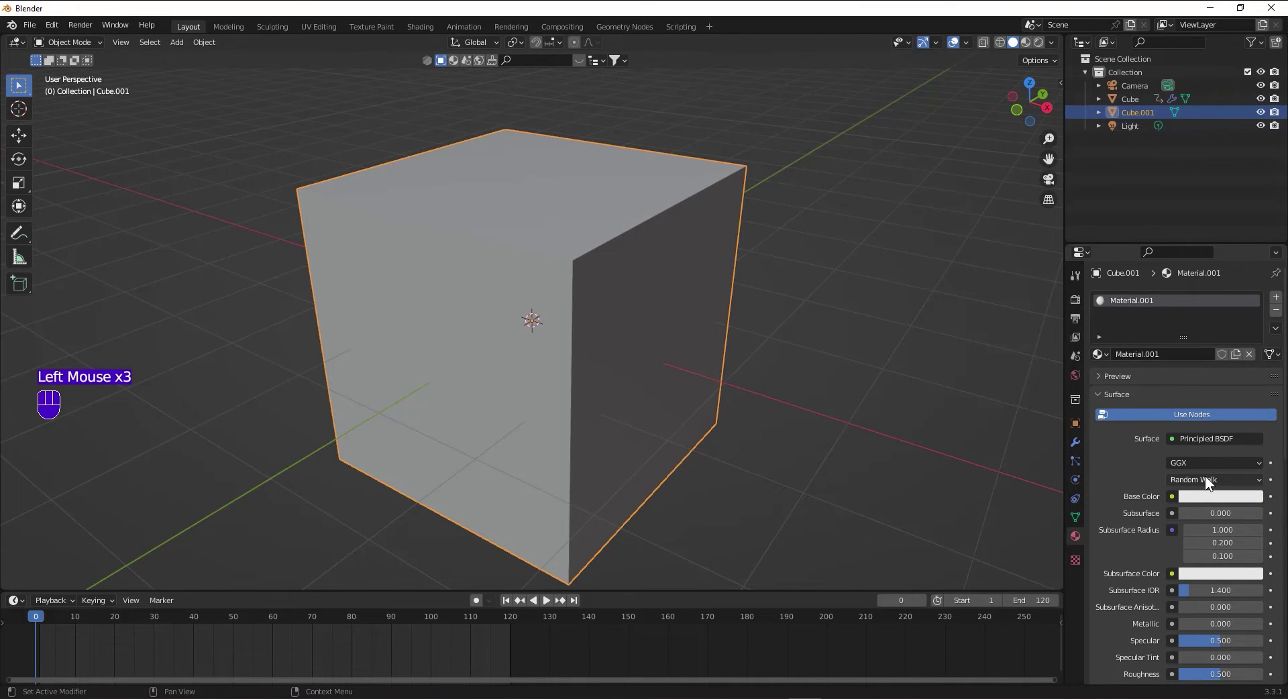
Make Cube.001's material glass: Roughness 0, Transmission 1, Screen Space Refraction enabled.
scroll("down", 3)
scroll("down", 3)
left_click(1241, 489)
scroll("down", 3)
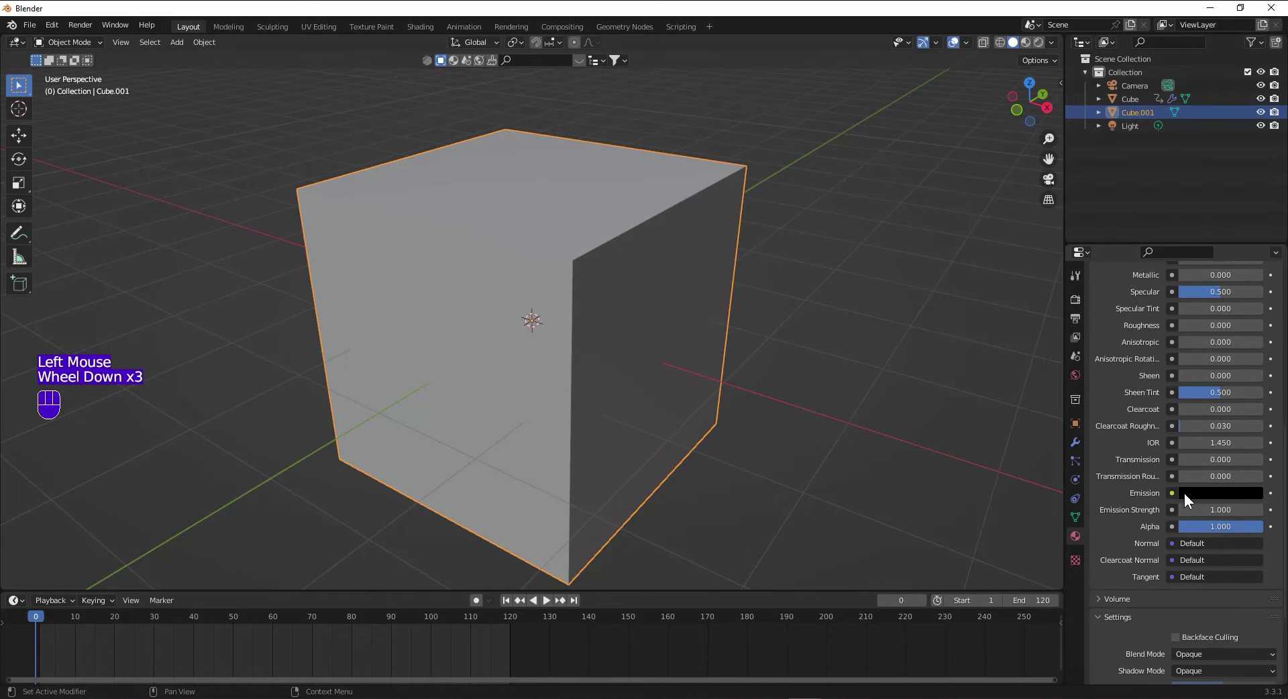
left_click_drag(1193, 463, 1258, 468)
scroll("down", 3)
left_click(1180, 570)
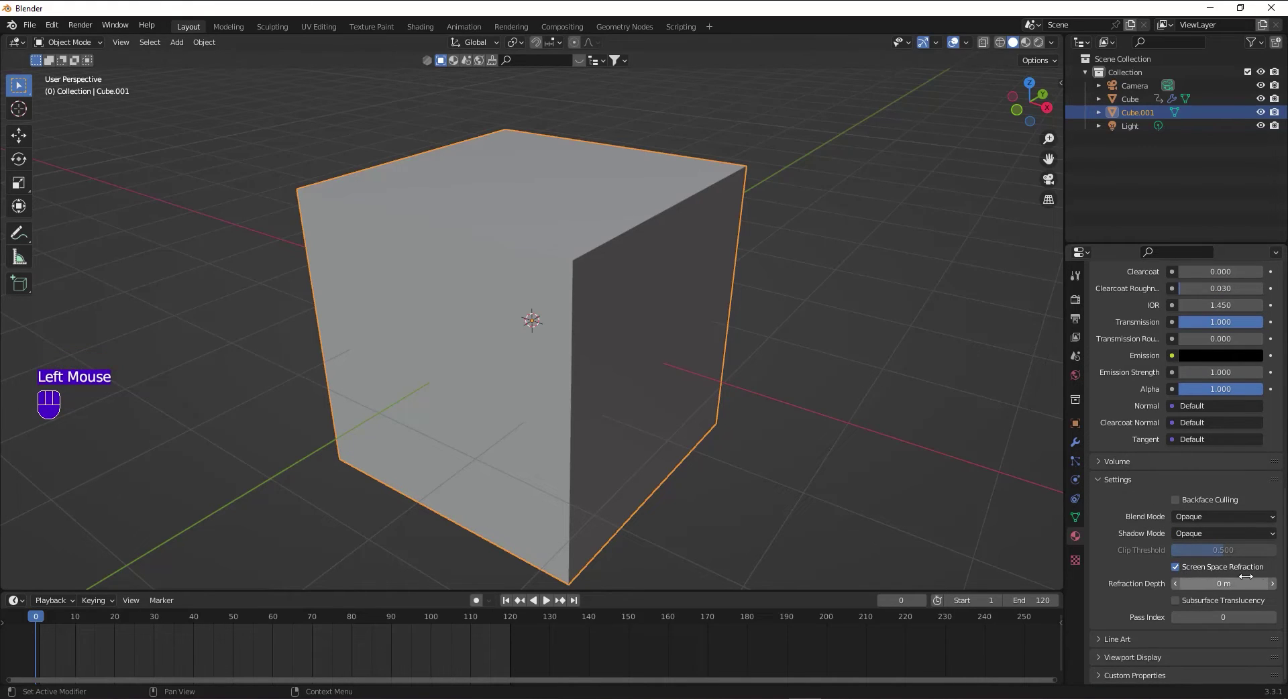
Set Blend Mode to Alpha Blend without back faces and check the glass in Rendered shading.
left_click(1129, 354)
scroll("down", 3)
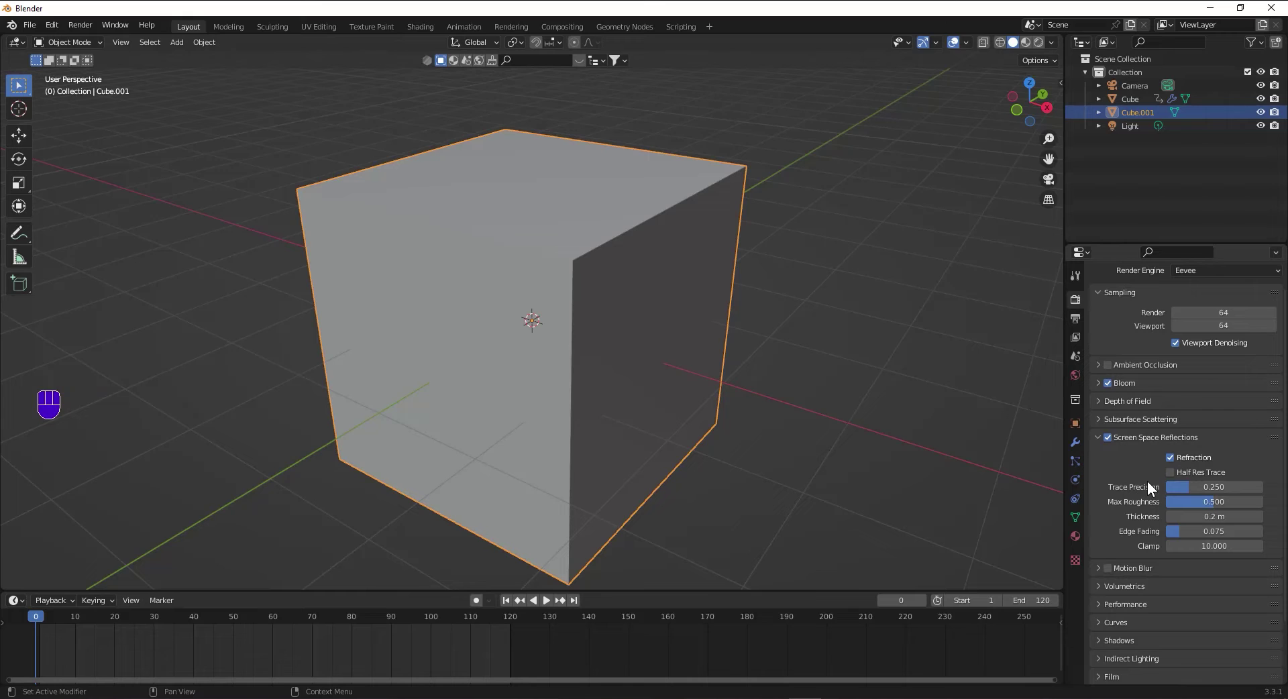
left_click(1039, 39)
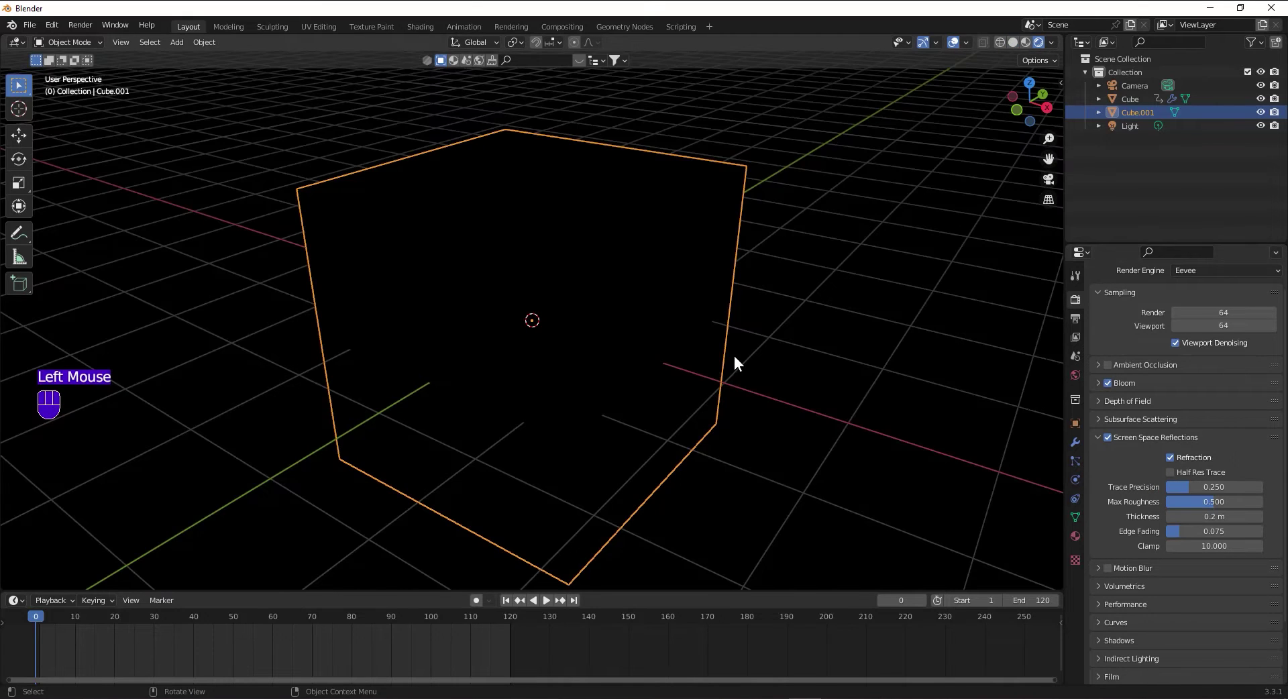
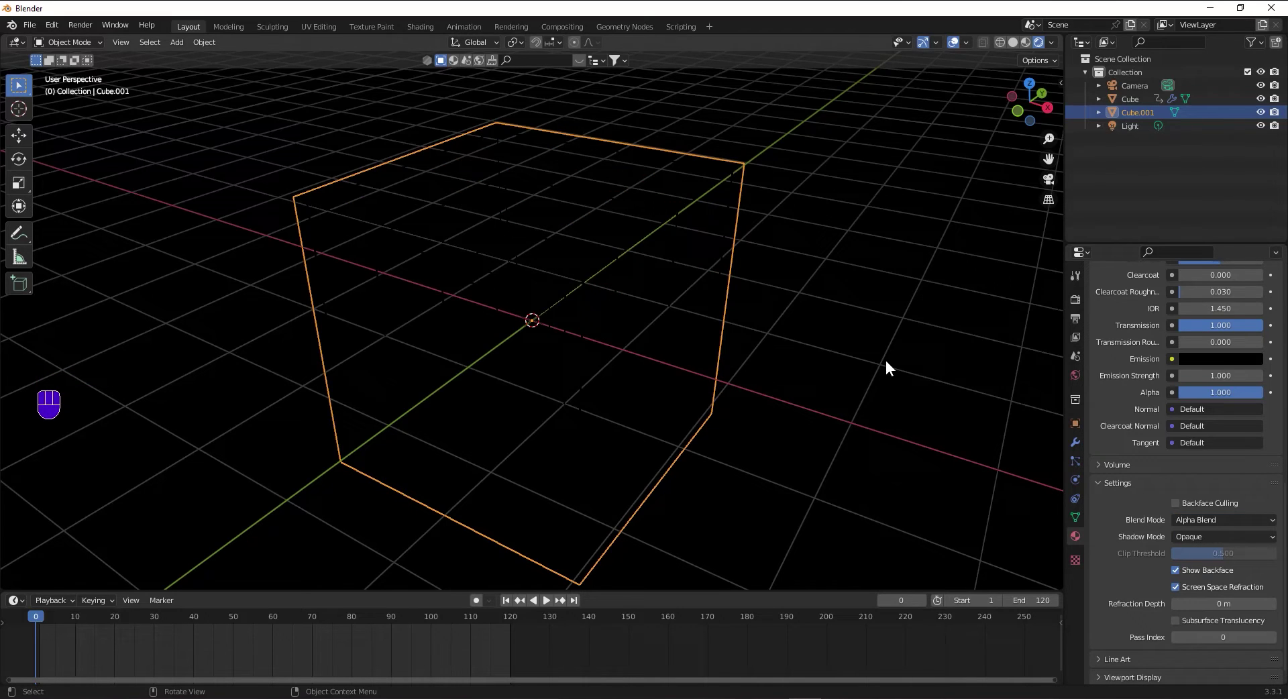
scroll("down", 3)
left_click(1189, 578)
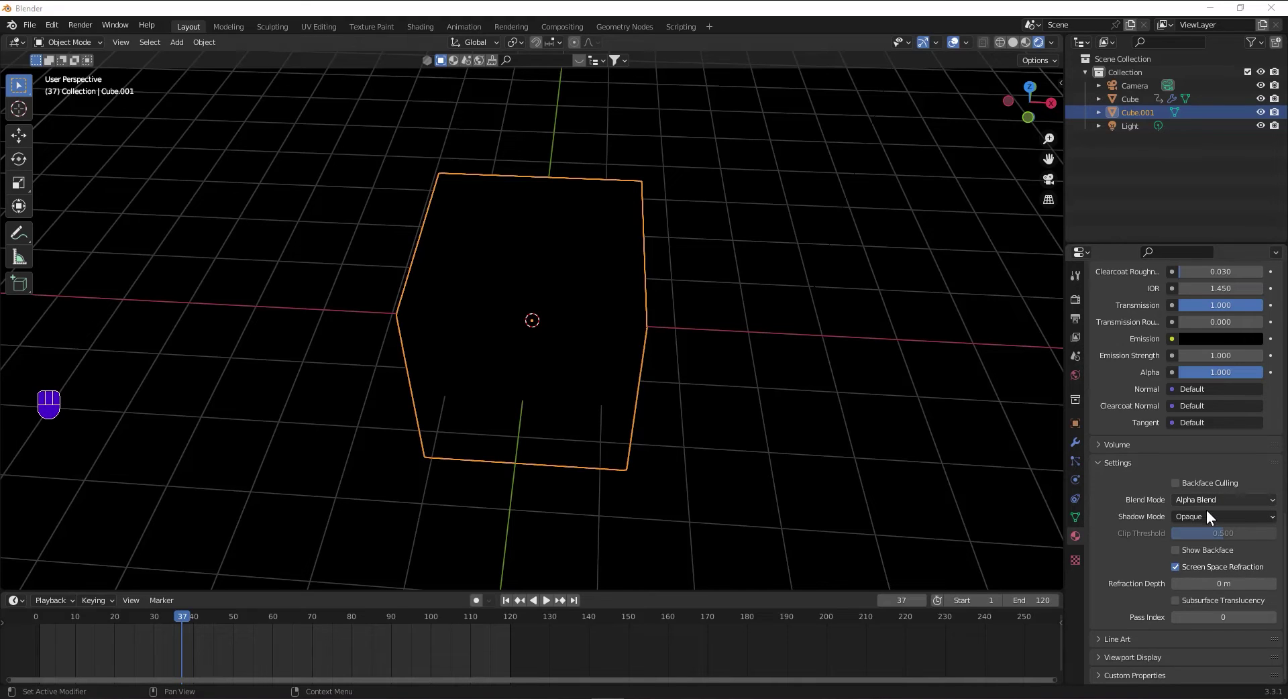
scroll("up", 3)
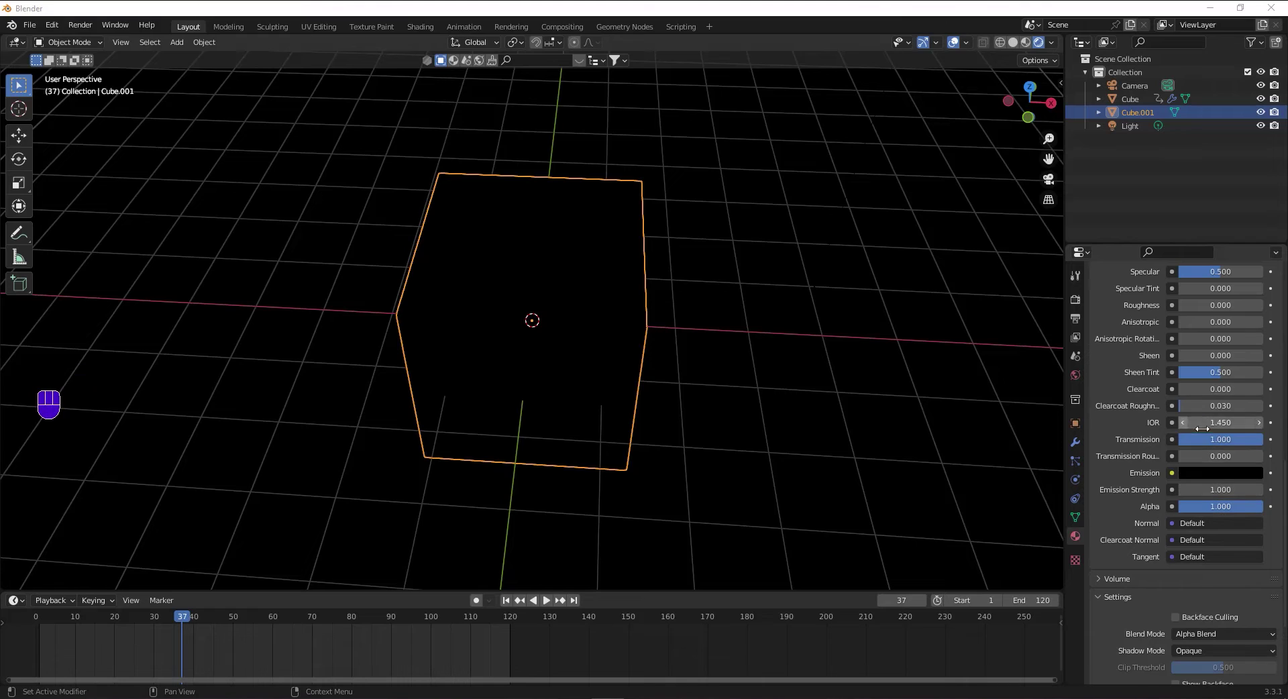
scroll("up", 3)
scroll("up", 3)
left_click(1078, 295)
Set Screen Space Reflections Trace Precision 1.0 and switch off Half Res Trace.
scroll("up", 3)
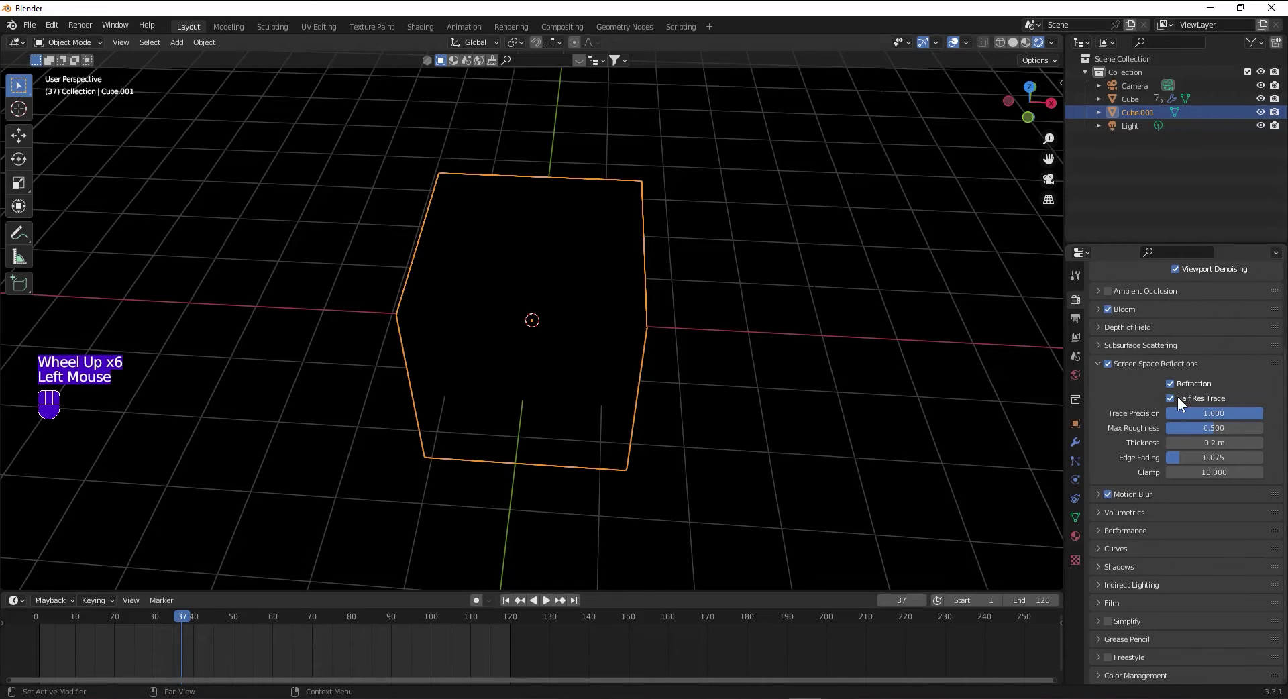
left_click(1180, 403)
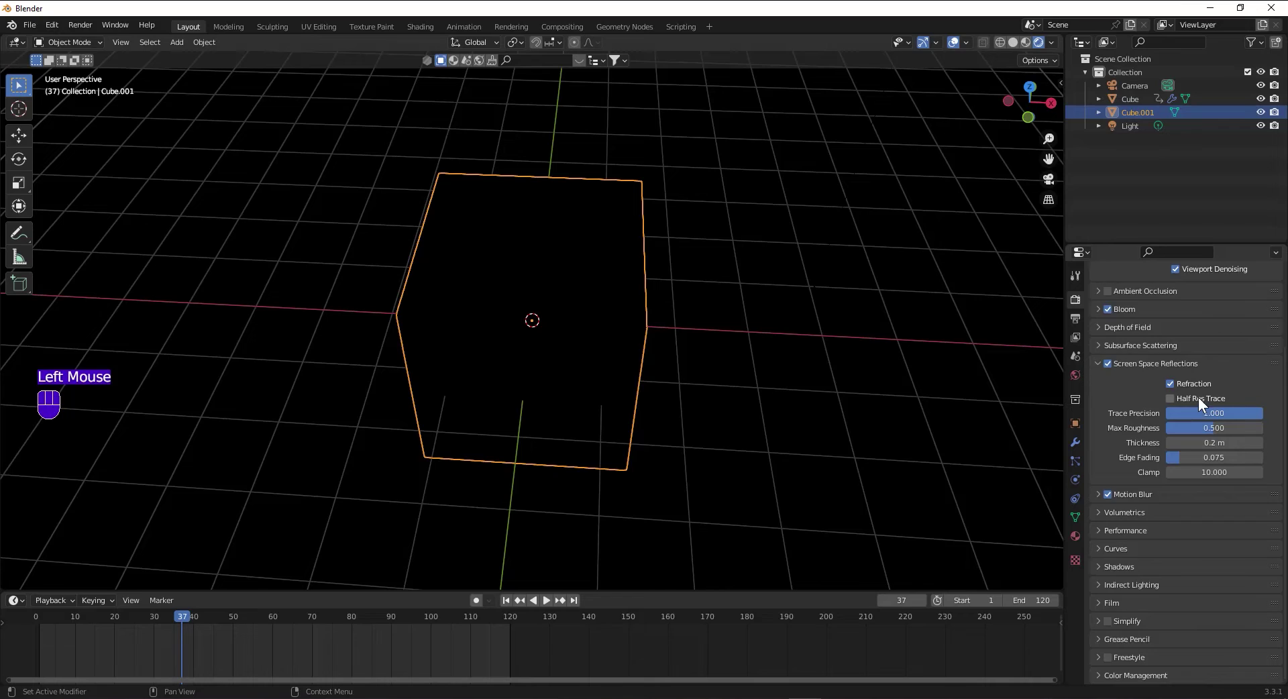
scroll("up", 3)
scroll("down", 3)
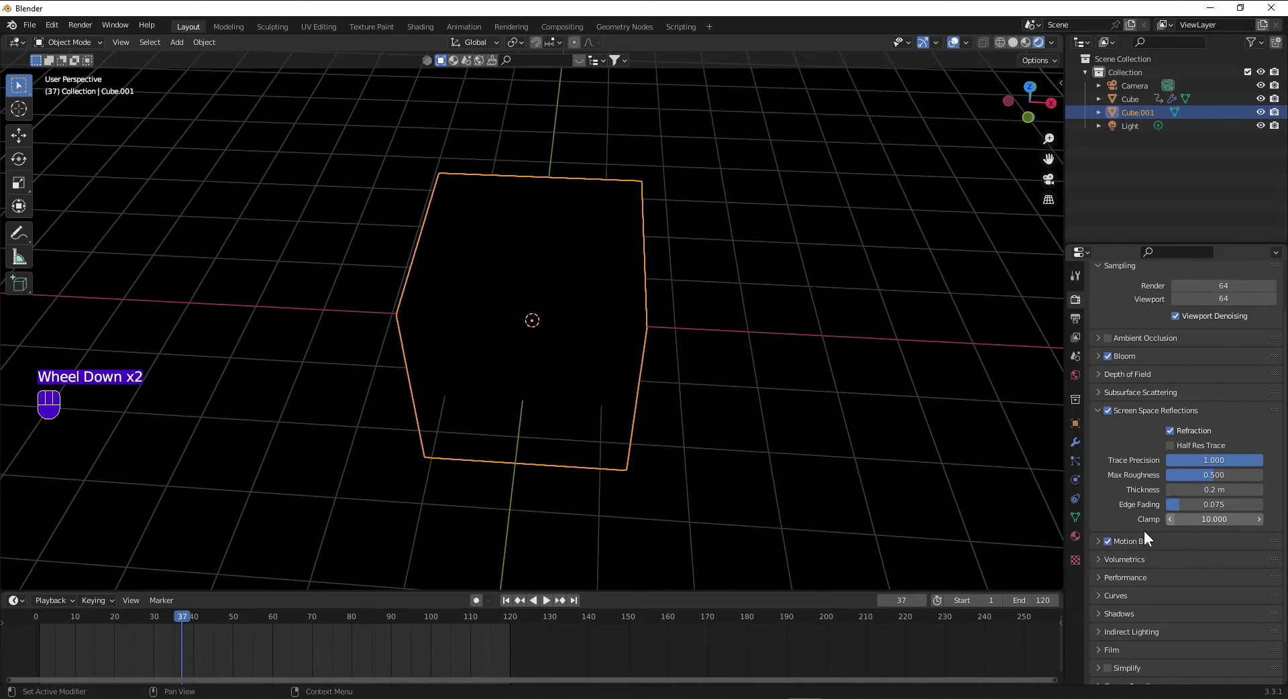
scroll("down", 3)
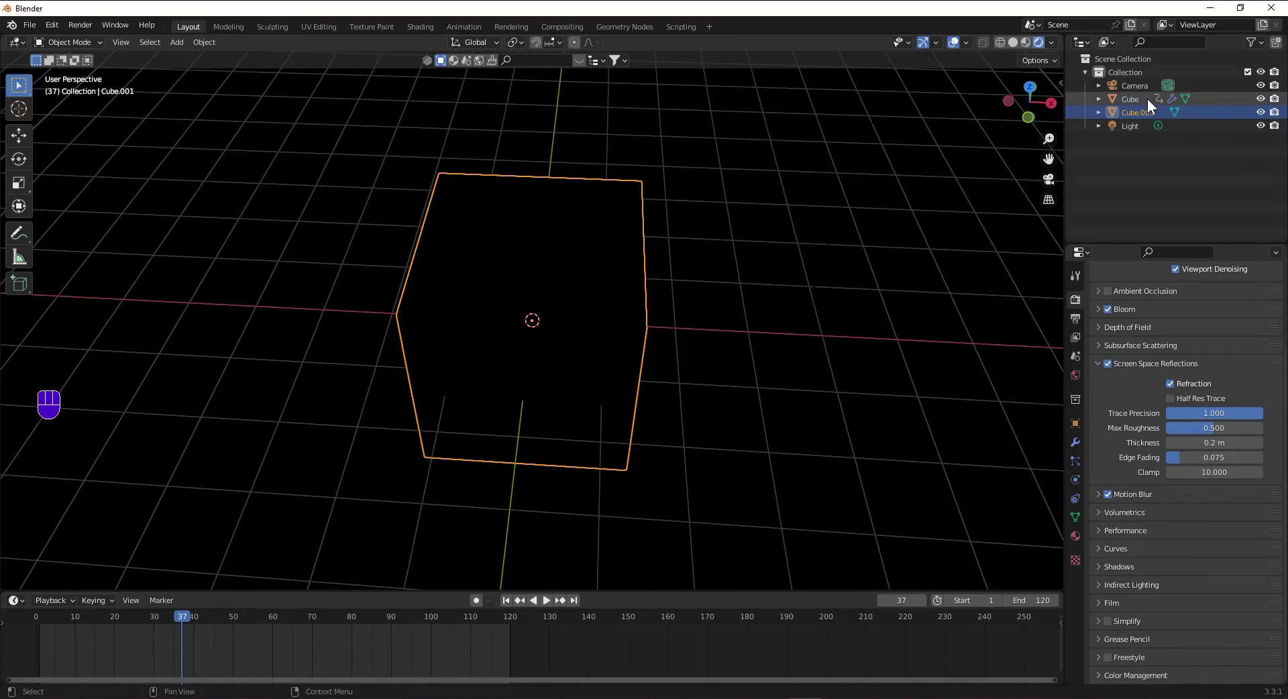
Select the neon wireframe cube and frame the glass enclosure in the rendered viewport.
left_click(1154, 100)
left_click_drag(1086, 539, 1139, 523)
scroll("down", 3)
left_click(1180, 569)
left_click_drag(805, 346, 783, 313)
middle_click(884, 398)
scroll("down", 3)
left_click_drag(861, 384, 1186, 570)
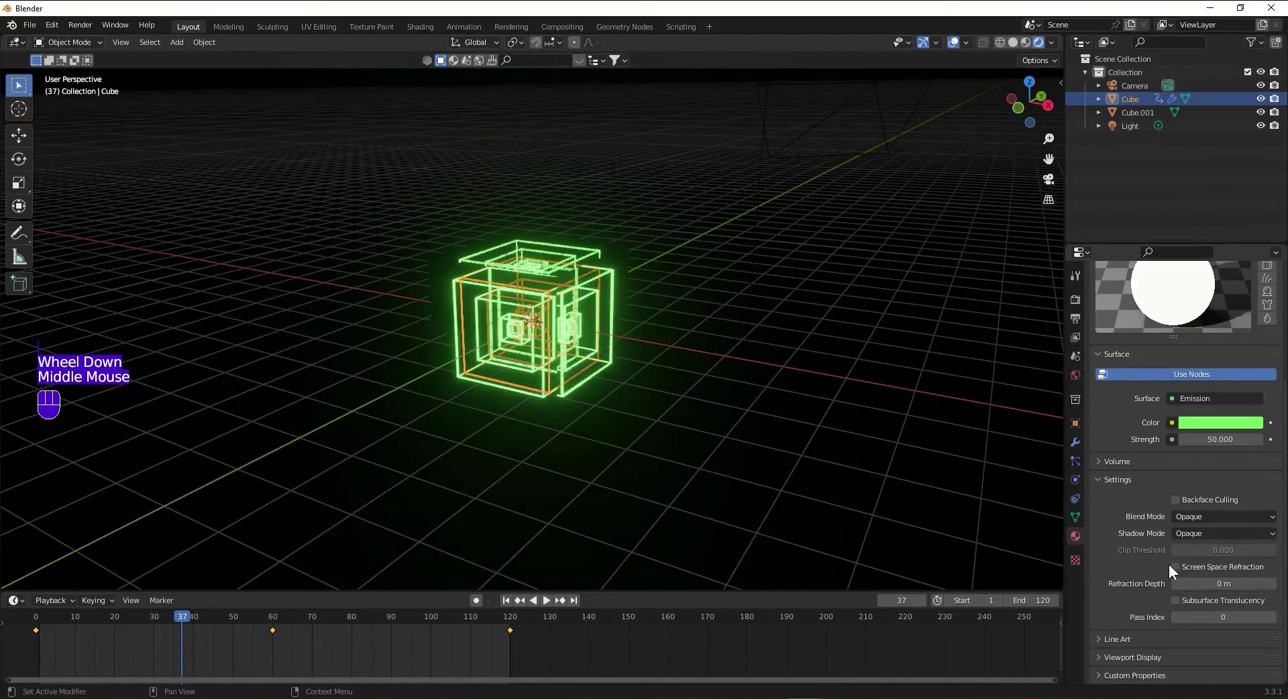
left_click_drag(71, 615, 226, 444)
Play the neon thickness animation inside the glass cube and pause it around frame 51.
key("space")
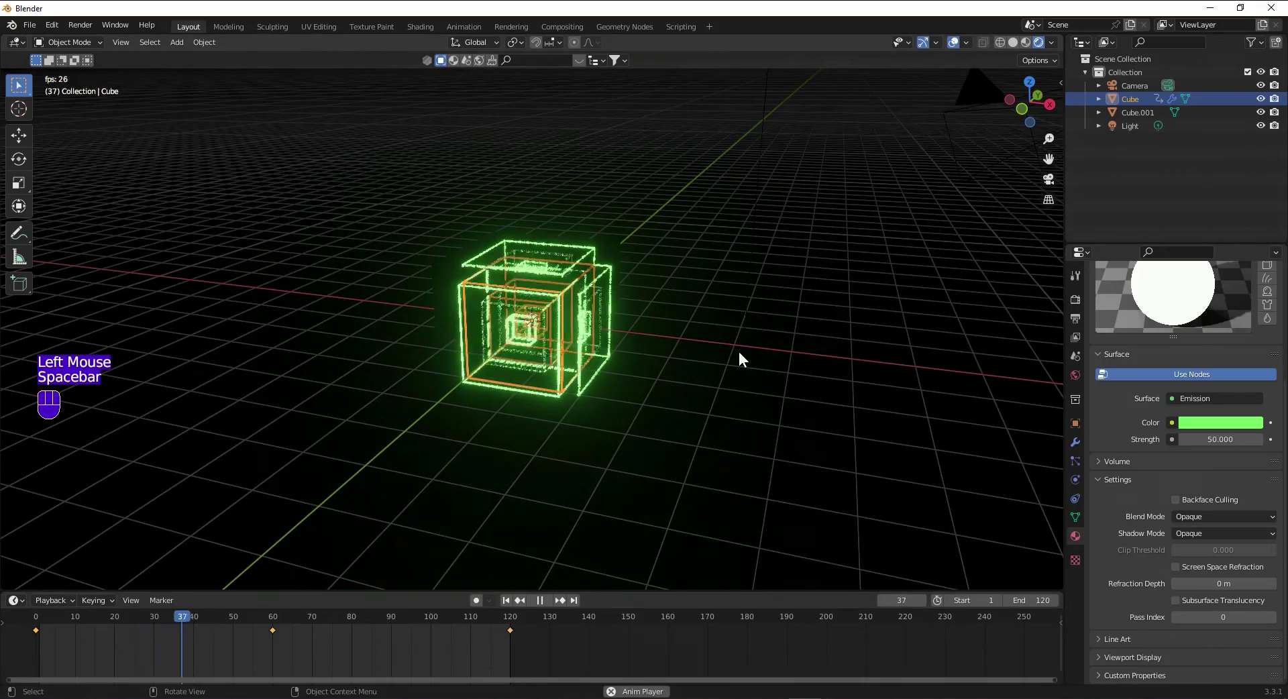
left_click_drag(726, 344, 712, 354)
scroll("up", 3)
middle_click(638, 362)
scroll("up", 3)
middle_click(626, 387)
left_click_drag(658, 355, 661, 348)
key("space")
scroll("down", 3)
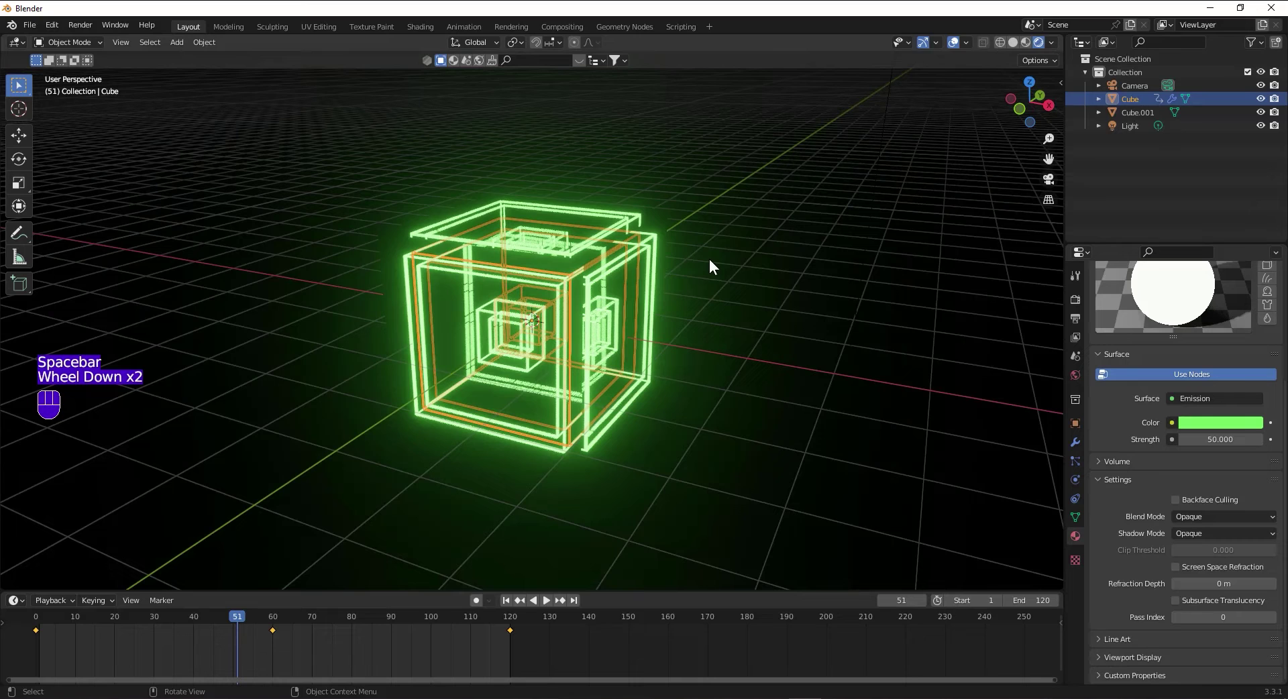
Parent the neon wireframe Cube to the glass Cube.001 via Ctrl+P Object, leaving Cube.001 selected.
left_click(1152, 102)
left_click_drag(1149, 111, 1035, 236)
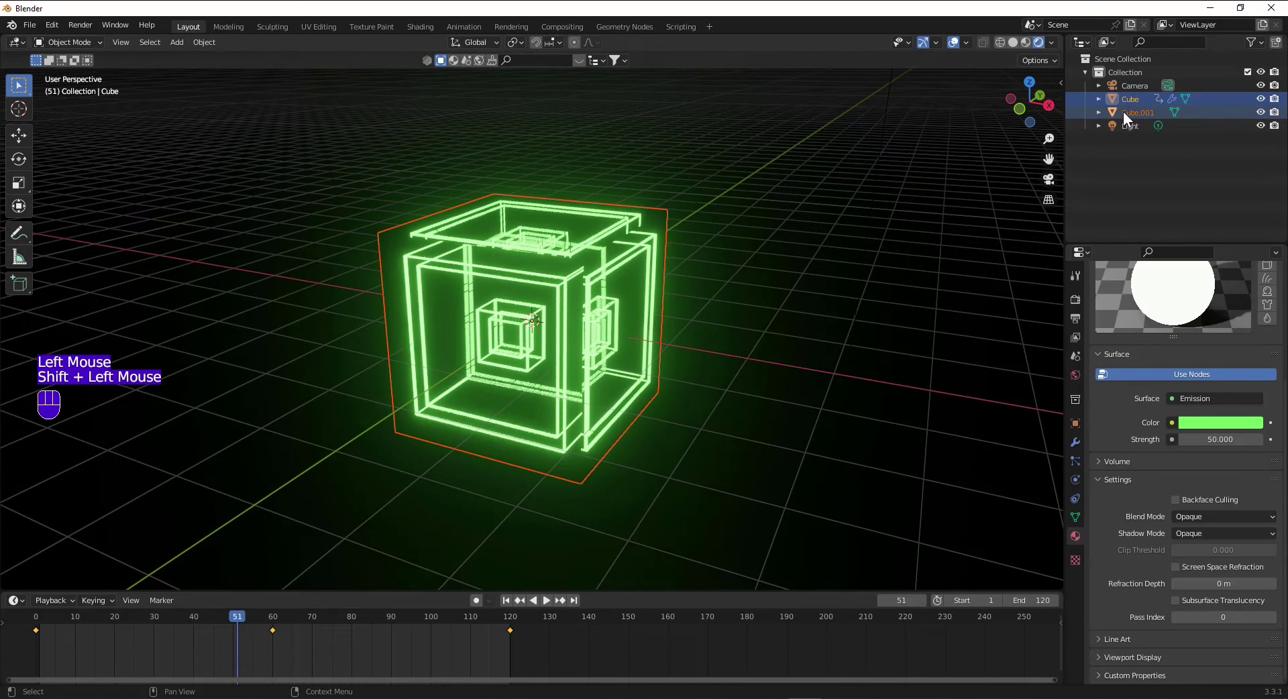
left_click(1137, 118)
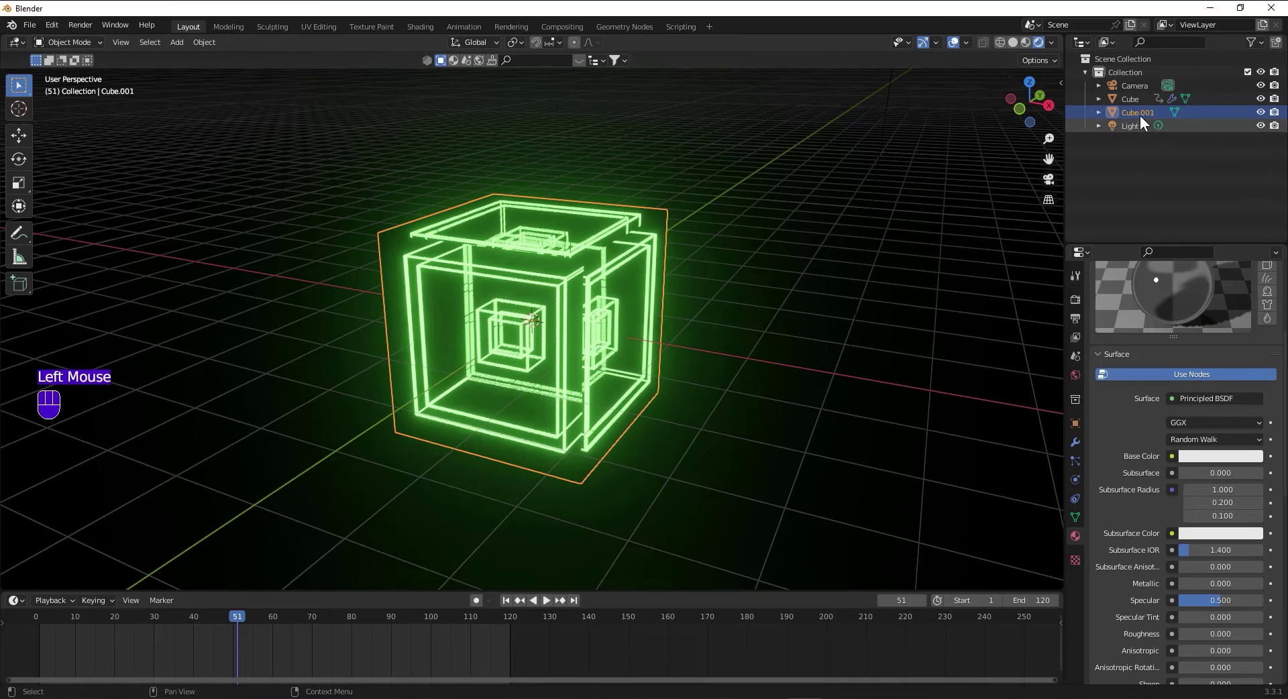
left_click(1140, 101)
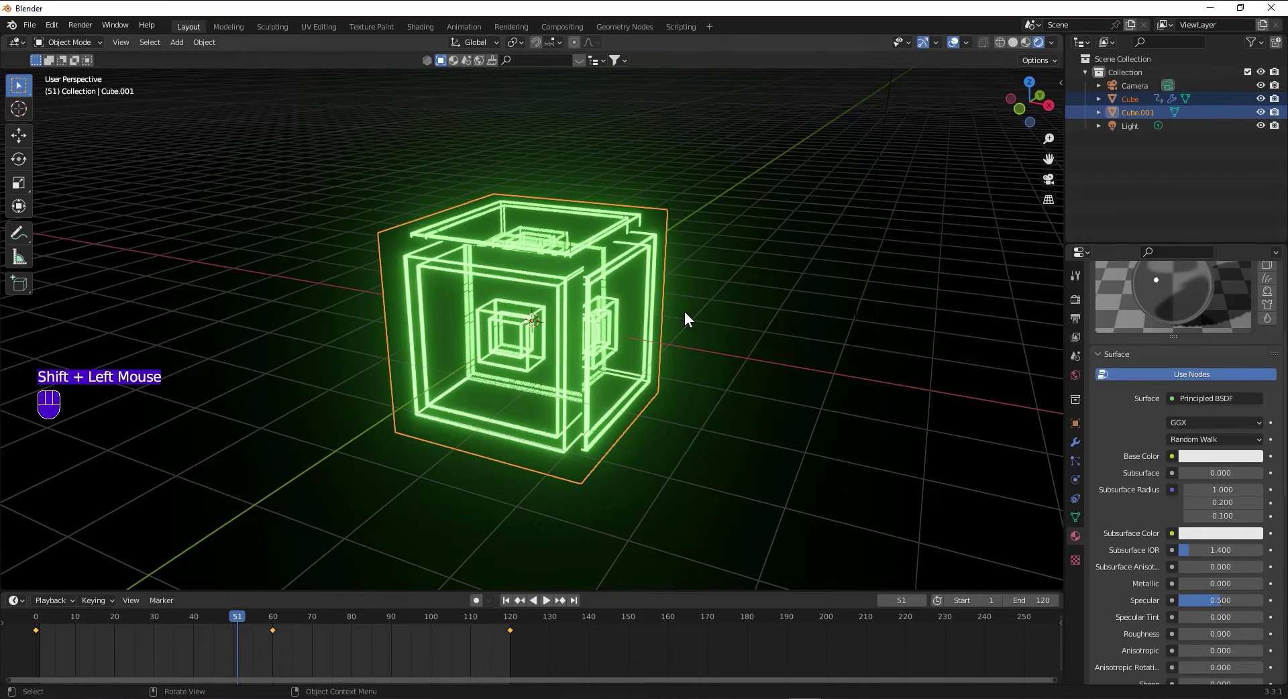
key("ctrl+p")
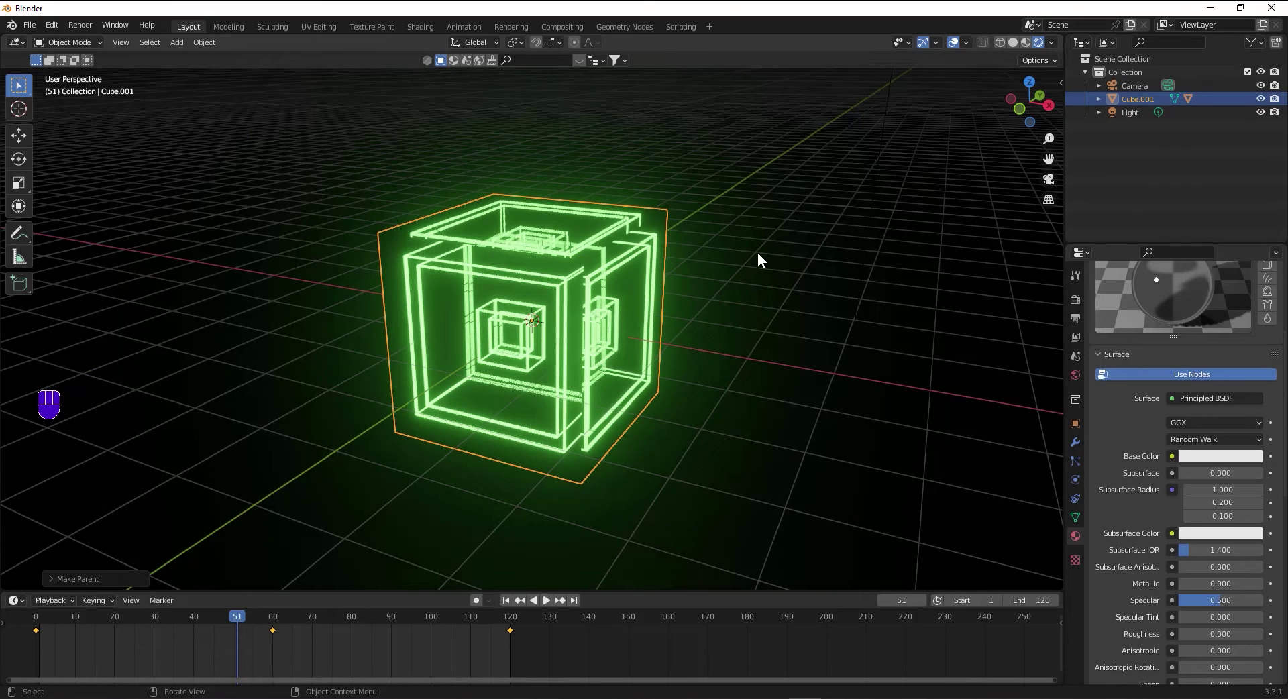
left_click_drag(808, 284, 781, 295)
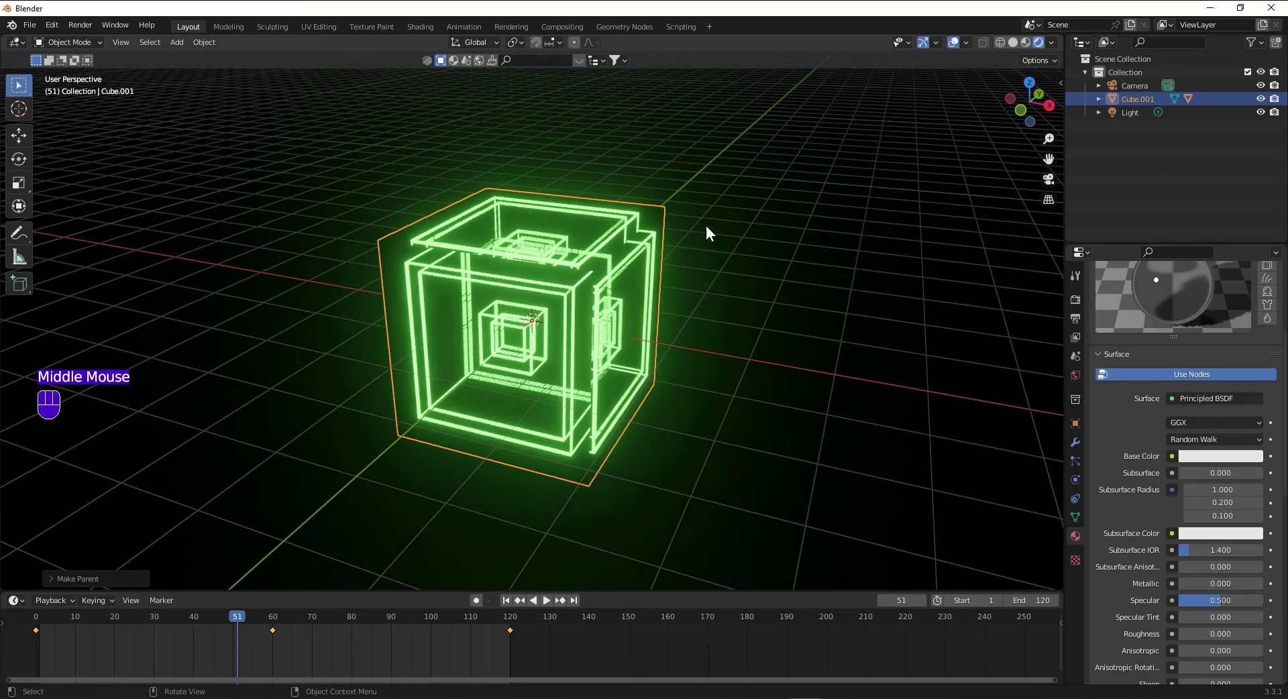
left_click(630, 271)
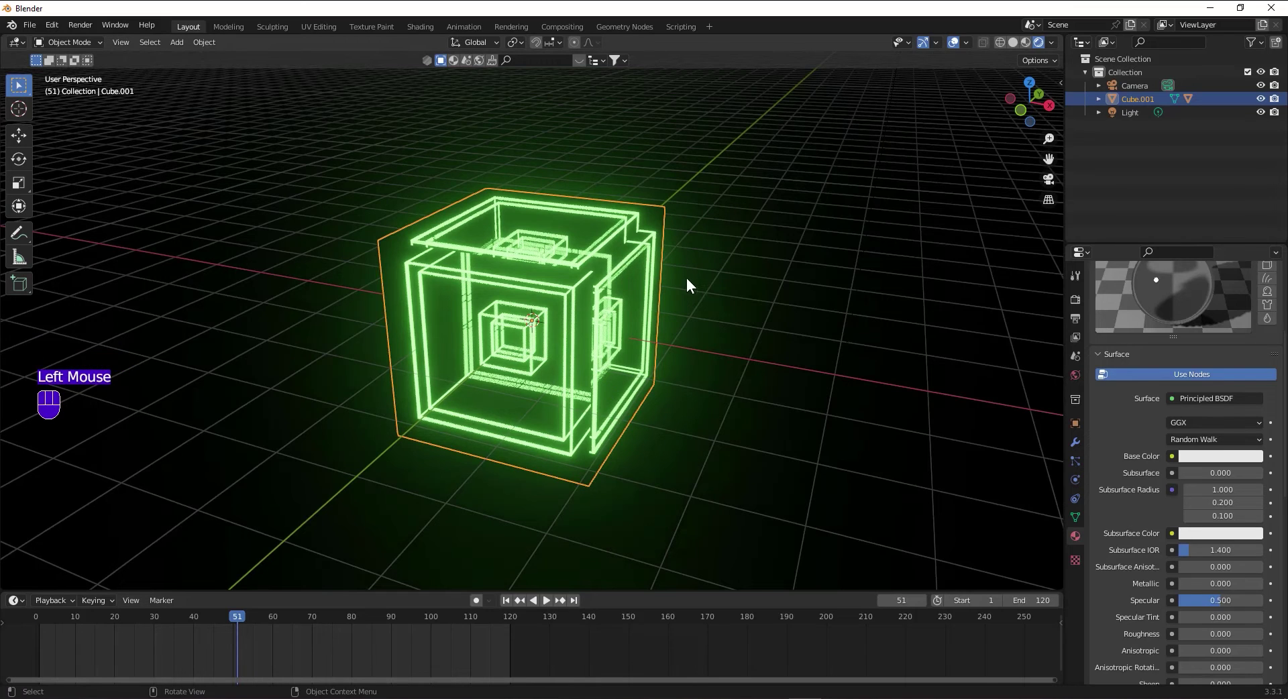
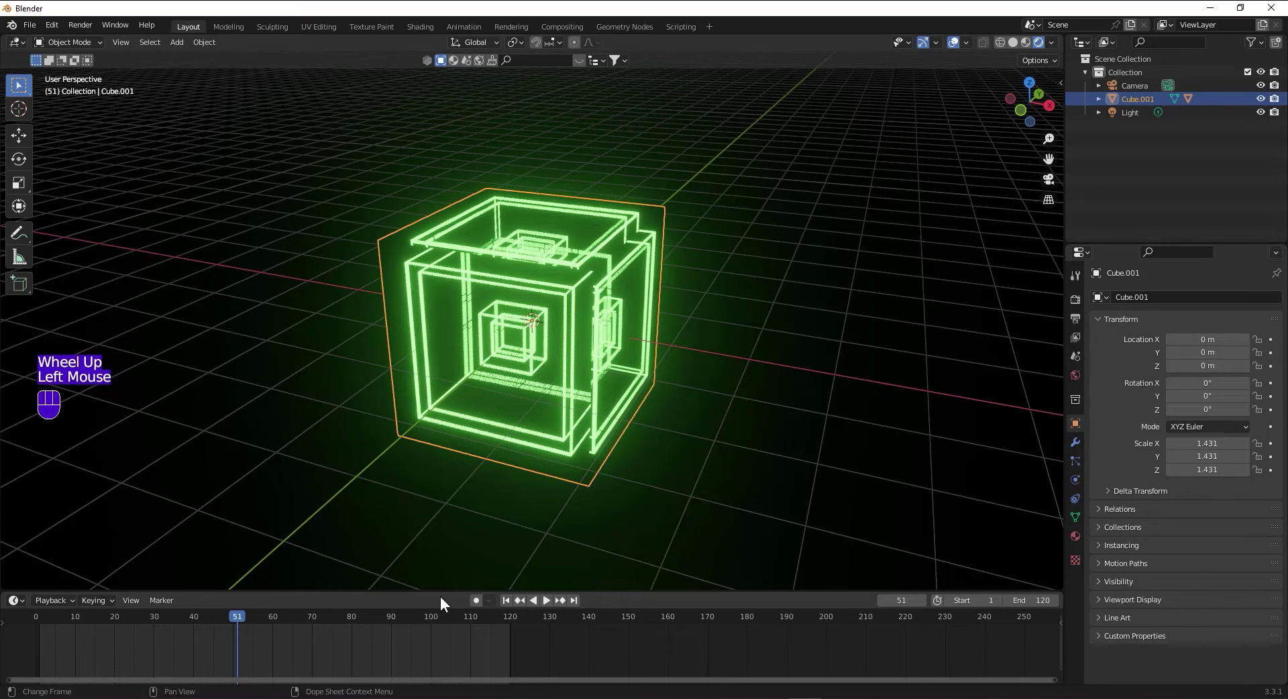
Keyframe Cube.001 rotation at 0° on frame 0 and 360° X/Y on frame 120.
left_click(511, 601)
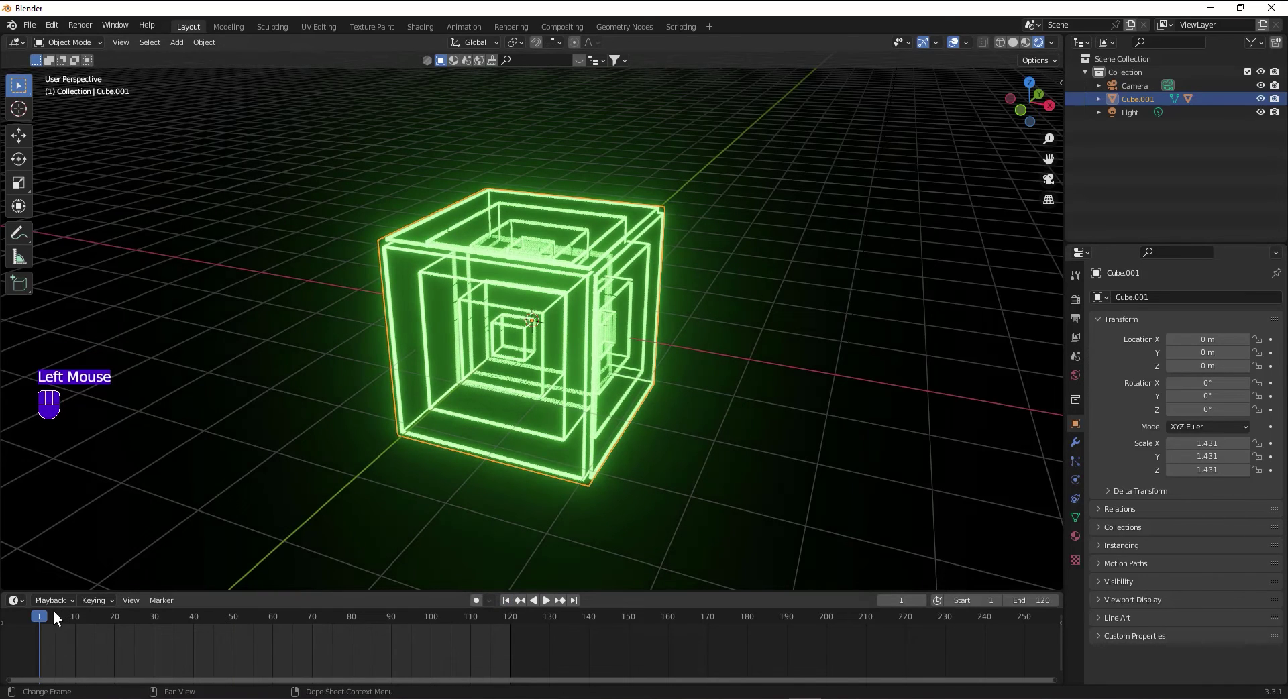
left_click(24, 620)
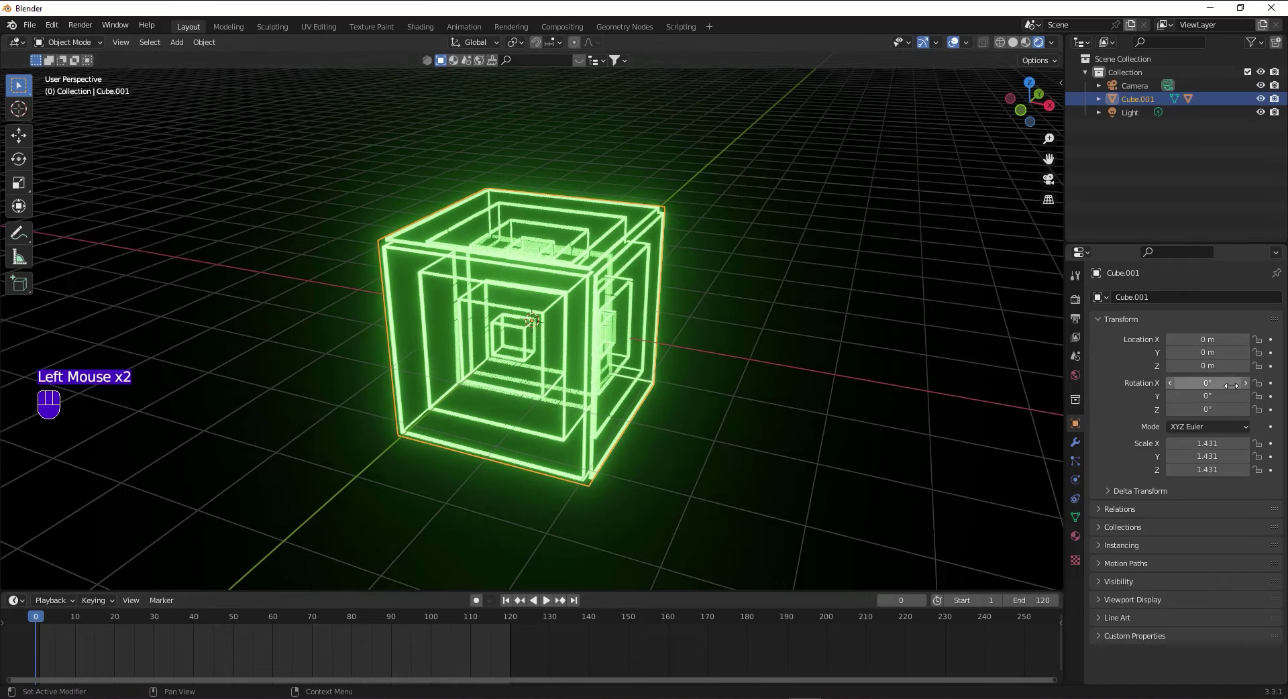
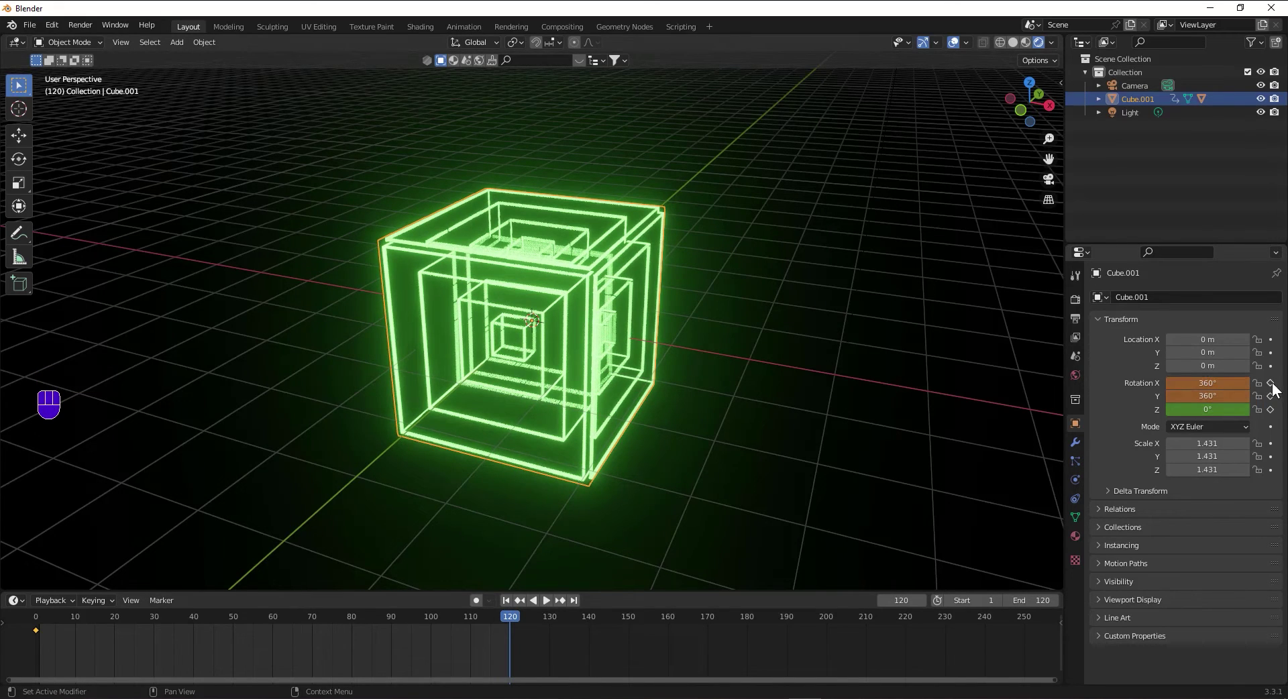
left_click(1275, 388)
left_click(1281, 406)
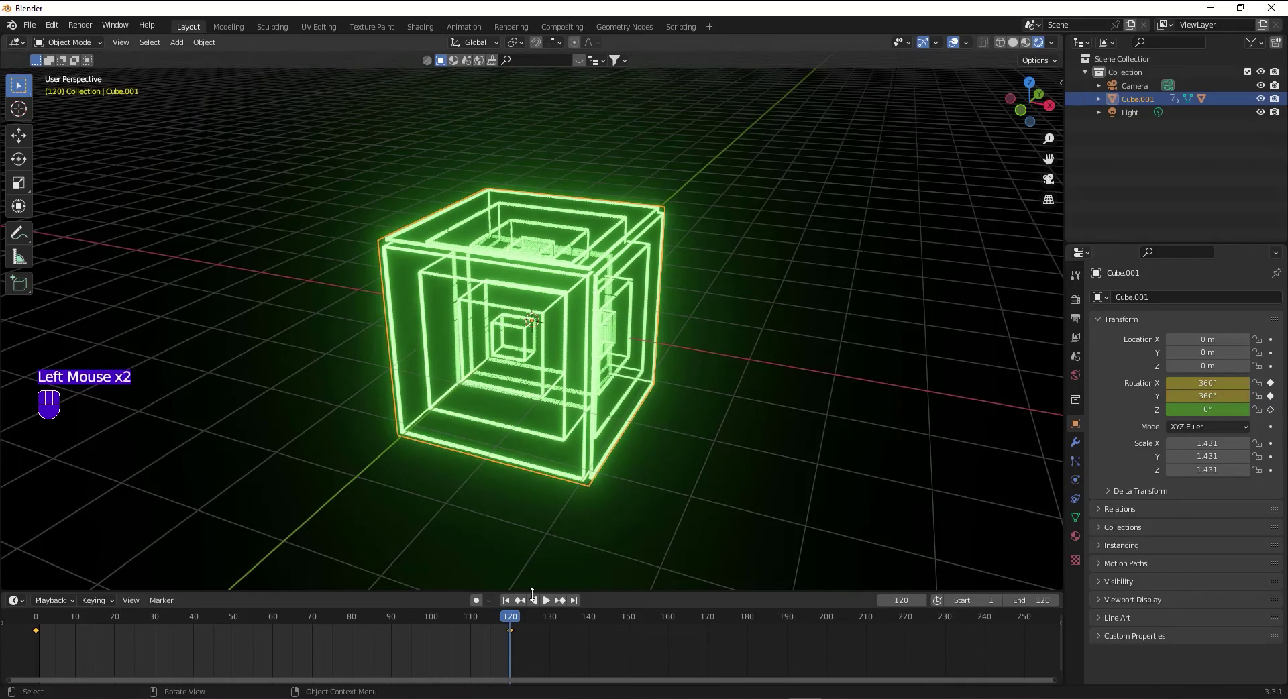
Return to frame 0 and play back the cube's 360° spin.
left_click(276, 600)
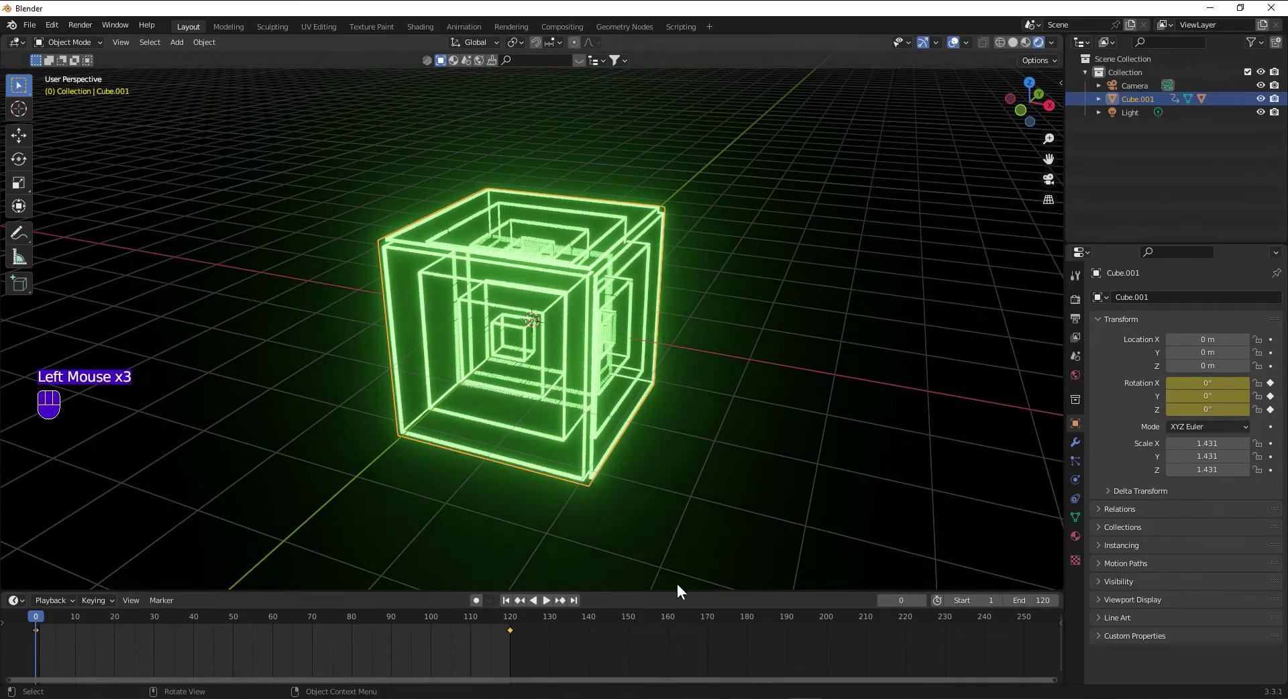
key("space")
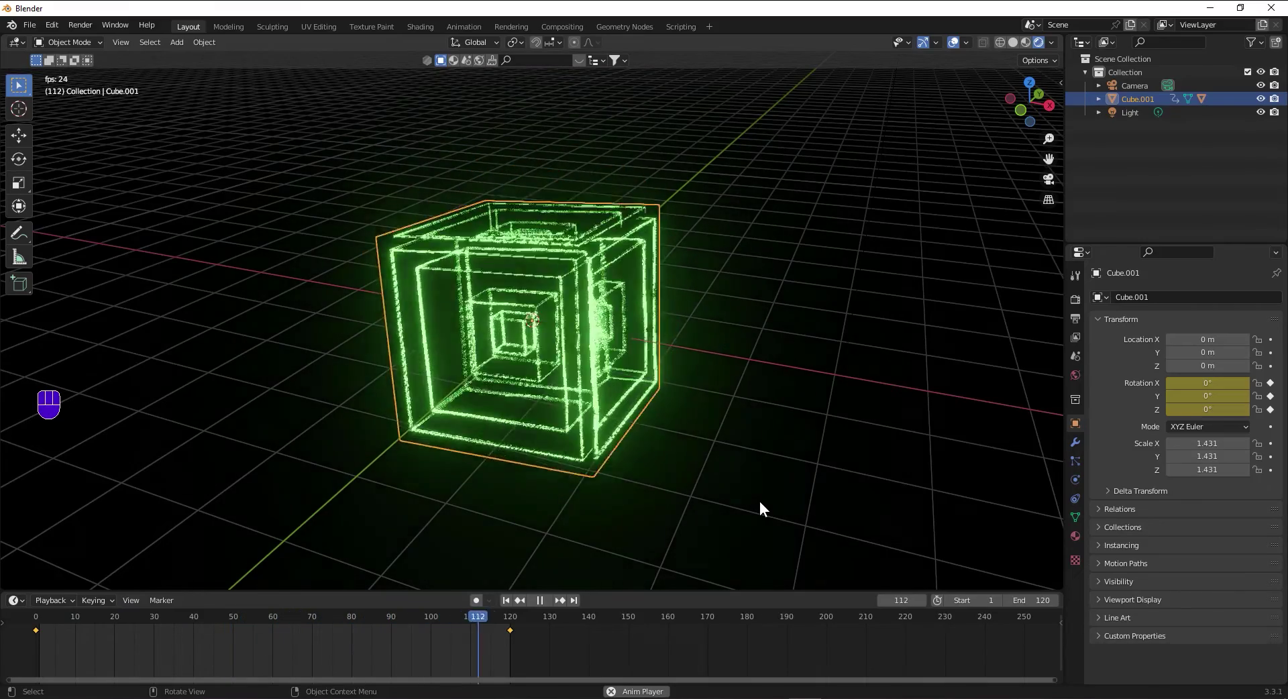
key("space")
left_click_drag(954, 47, 926, 92)
left_click_drag(804, 259, 742, 361)
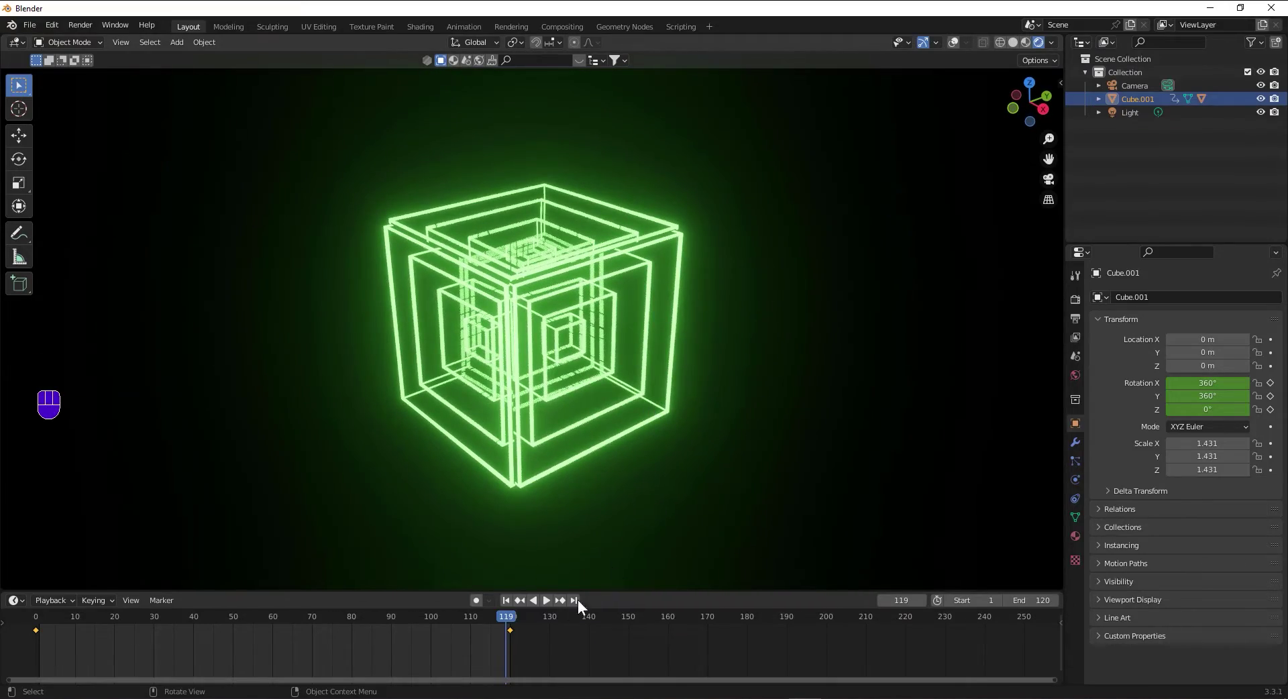
left_click_drag(454, 627, 176, 555)
key("space")
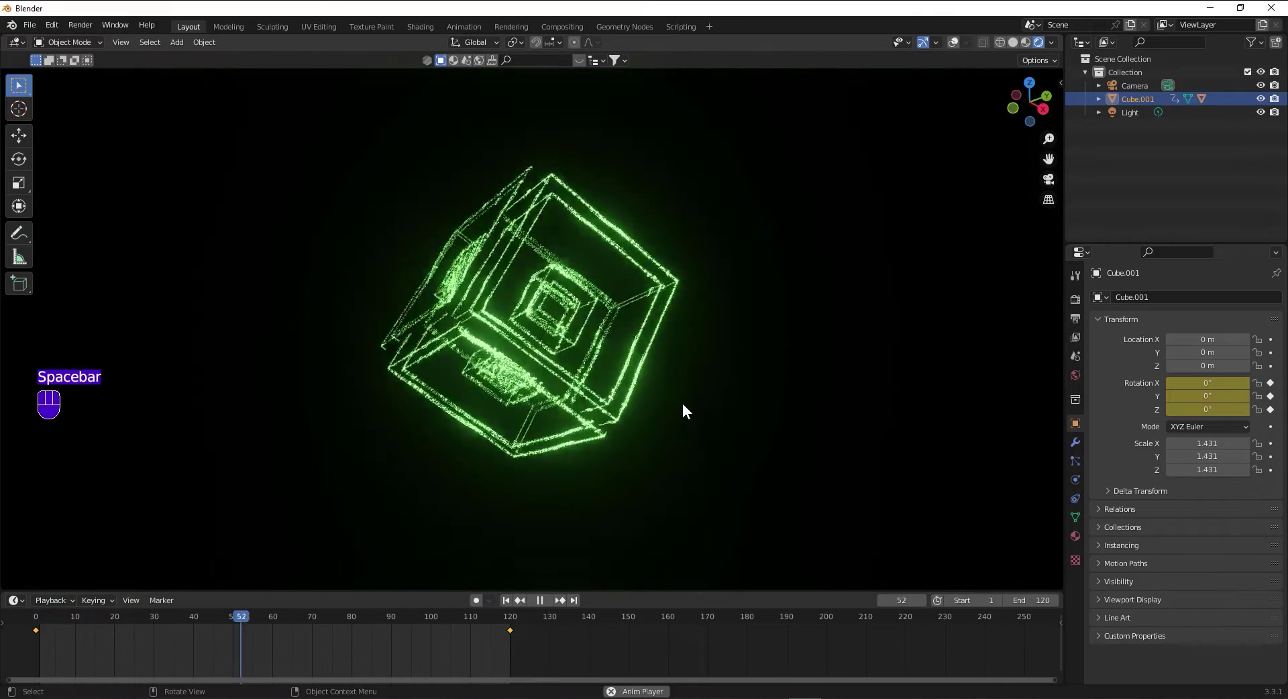
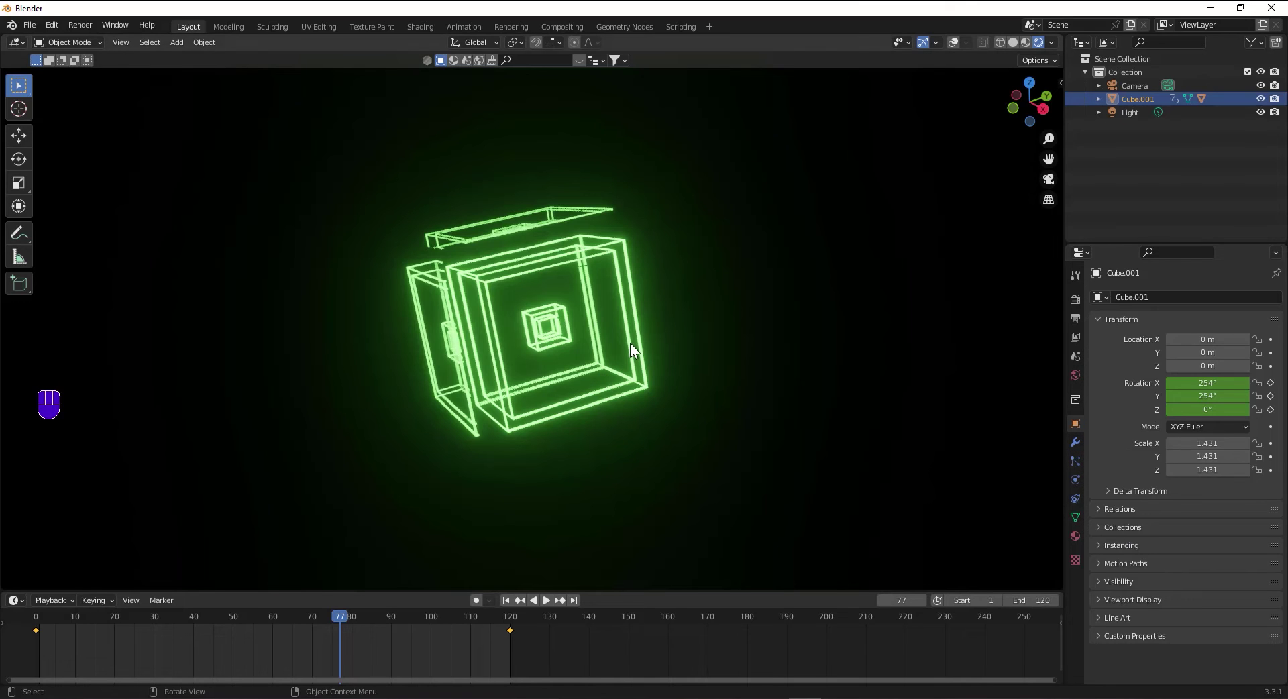
left_click_drag(954, 41, 939, 115)
scroll("down", 3)
middle_click(778, 342)
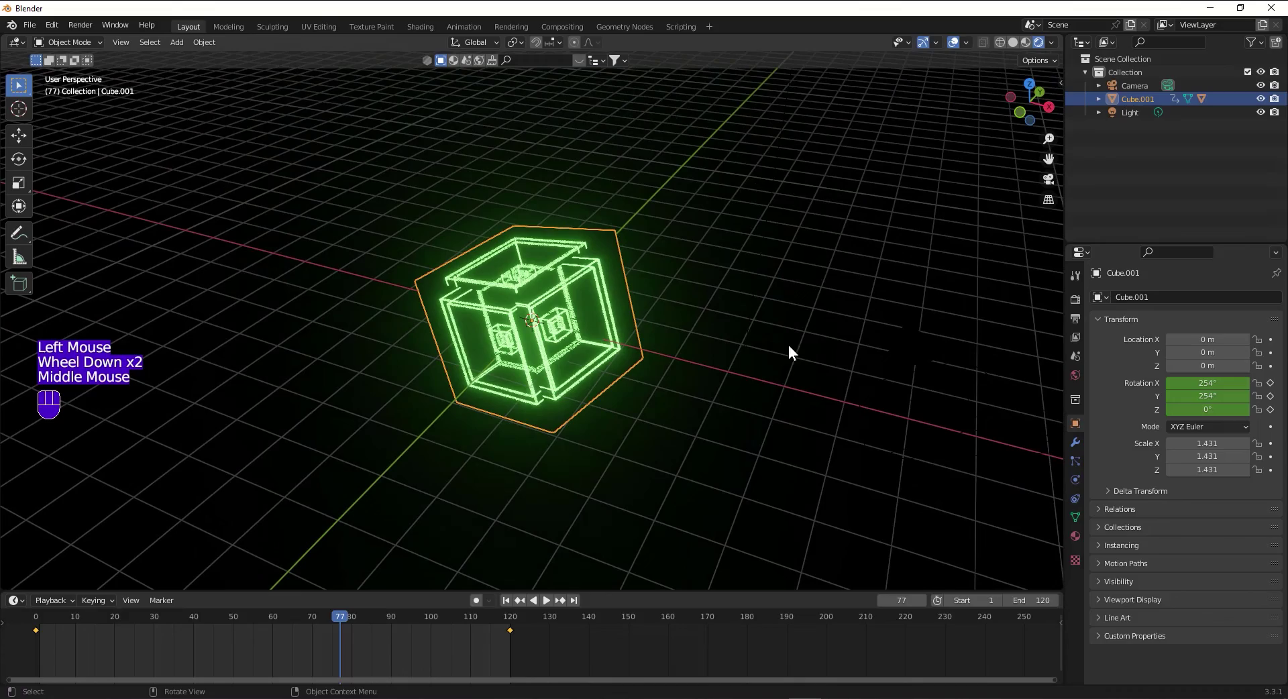
Select the Camera, look through it and enable Lock Camera to View in the sidebar.
left_click(924, 368)
scroll("up", 3)
left_click_drag(748, 357, 733, 328)
left_click_drag(801, 304, 817, 296)
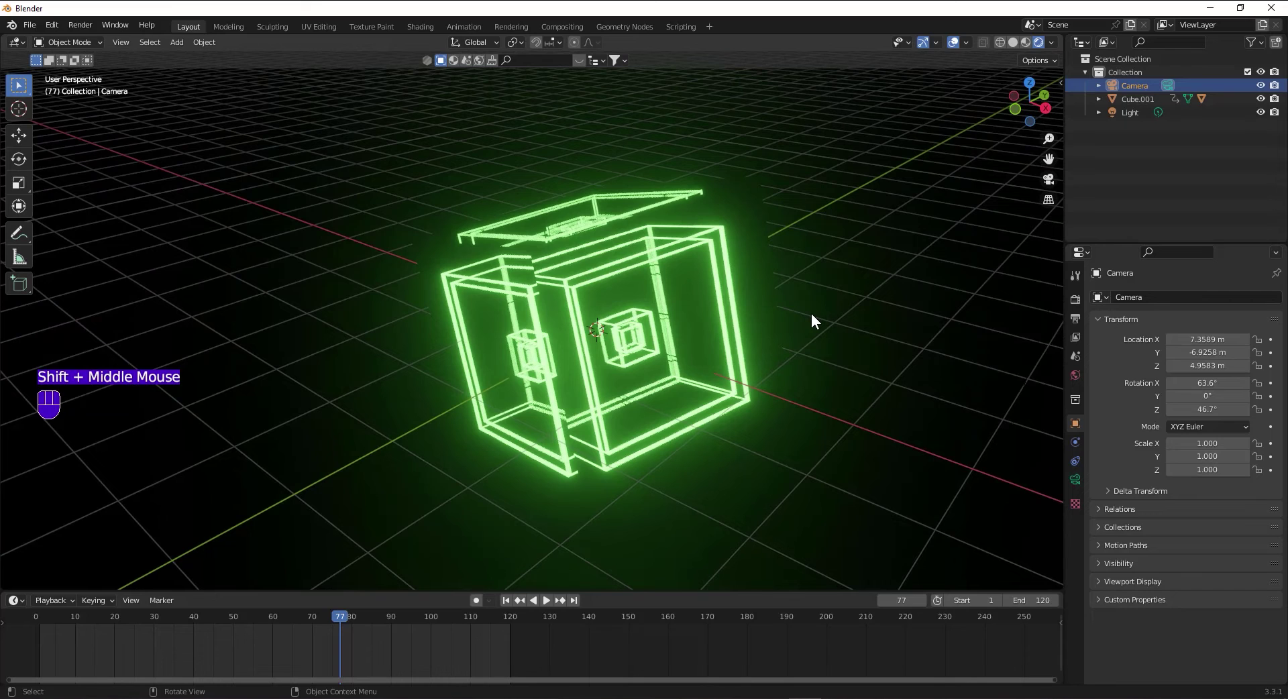
key("ctrl+alt+KP_0")
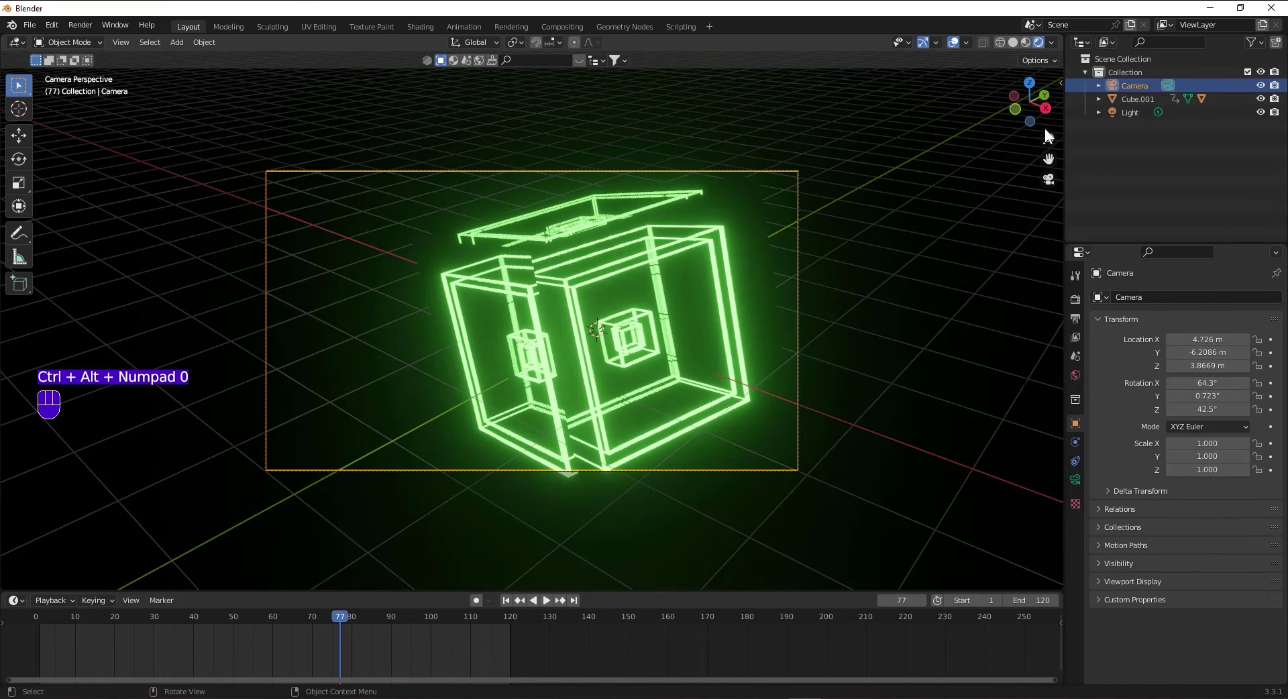
key("n")
left_click(1060, 111)
double_click(1056, 142)
left_click(988, 248)
Pull the camera back and pan so the nested glowing cubes fit inside its frame.
scroll("down", 3)
middle_click(722, 295)
middle_click(700, 287)
scroll("down", 3)
scroll("up", 3)
middle_click(697, 289)
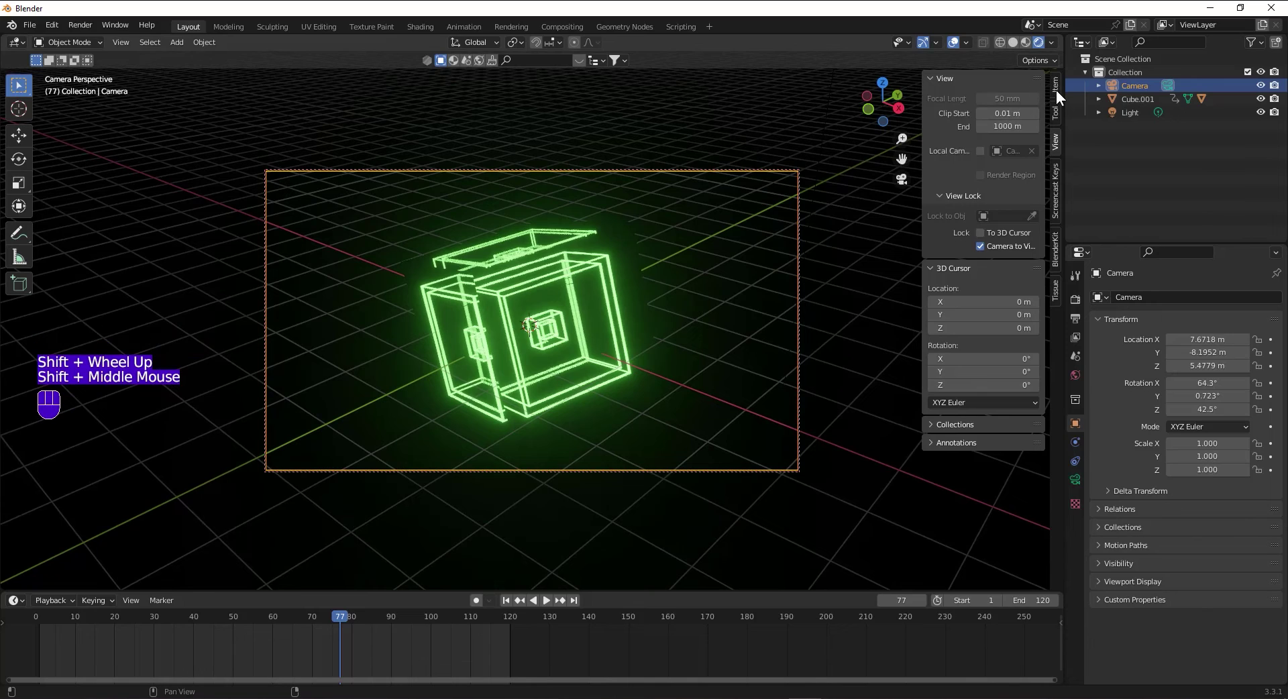
Set the Output Properties path to a project folder instead of /tmp.
left_click(1084, 296)
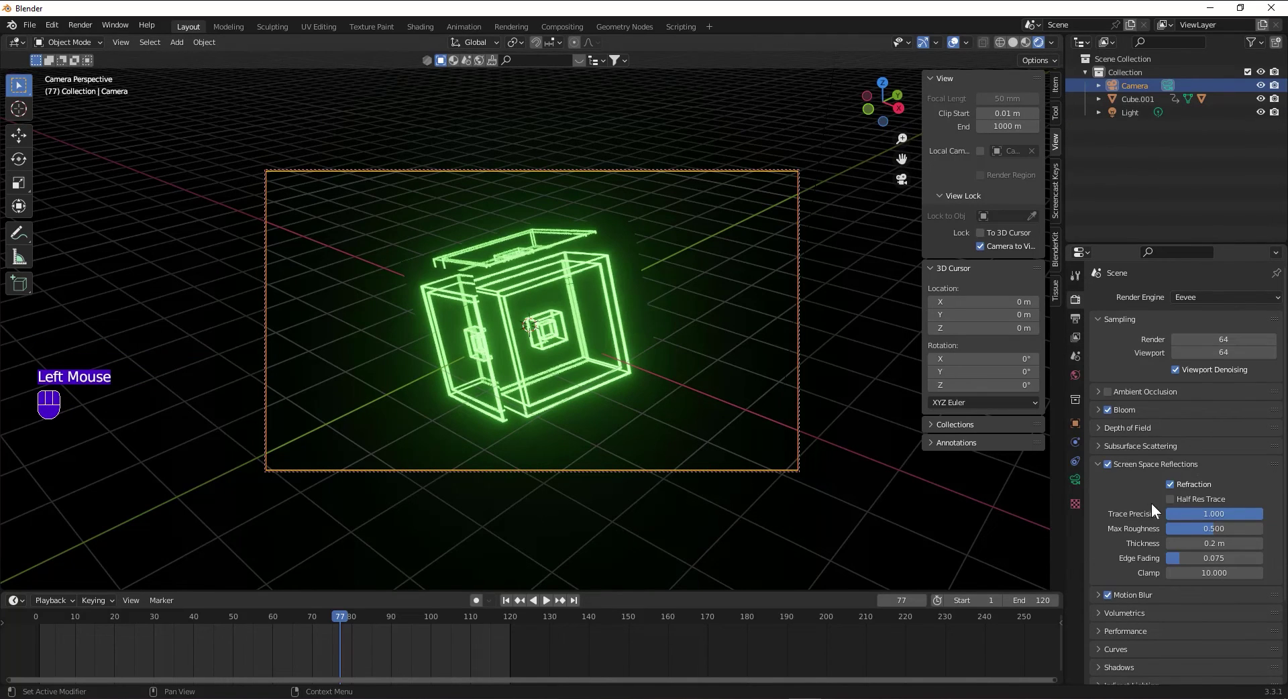
scroll("down", 3)
left_click(1205, 439)
left_click_drag(1209, 419, 1219, 489)
scroll("down", 3)
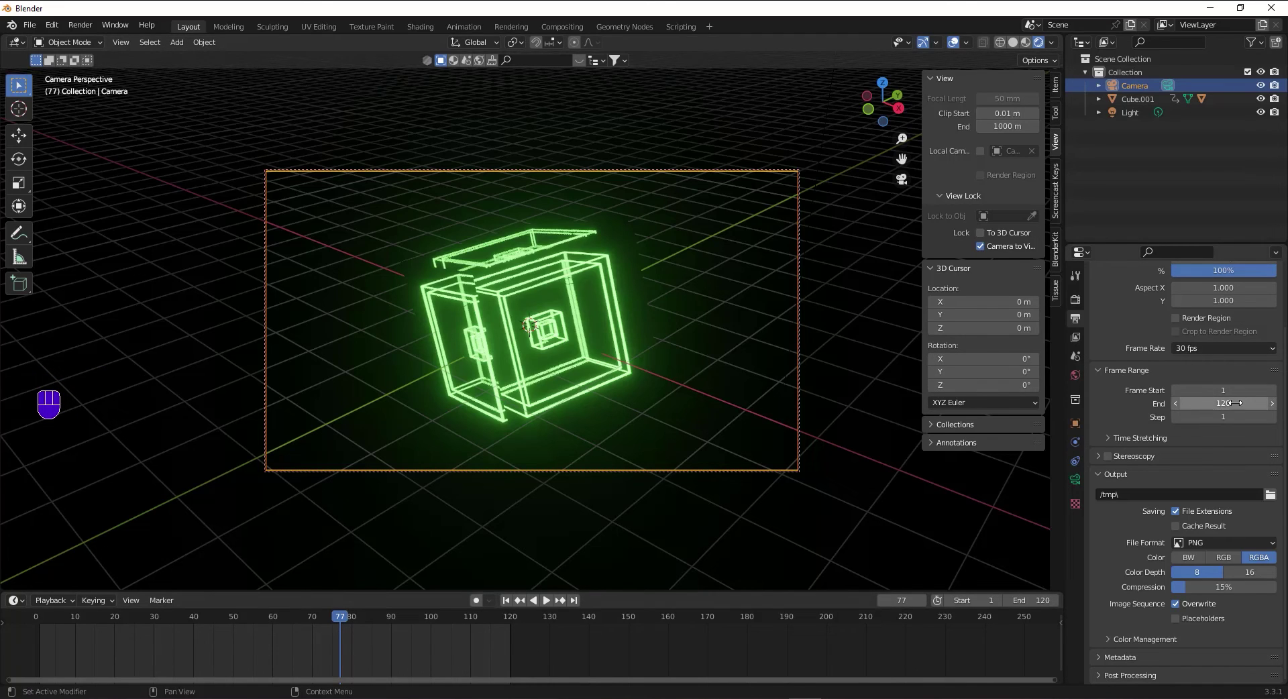
scroll("down", 3)
left_click(1273, 495)
left_click(1210, 544)
Make the file format FFmpeg Video with an MPEG-4 container and H.264 codec.
scroll("down", 3)
scroll("down", 3)
scroll("down", 3)
left_click(1115, 647)
scroll("down", 3)
left_click(1217, 602)
left_click(1121, 637)
left_click_drag(1222, 665, 1205, 622)
scroll("down", 3)
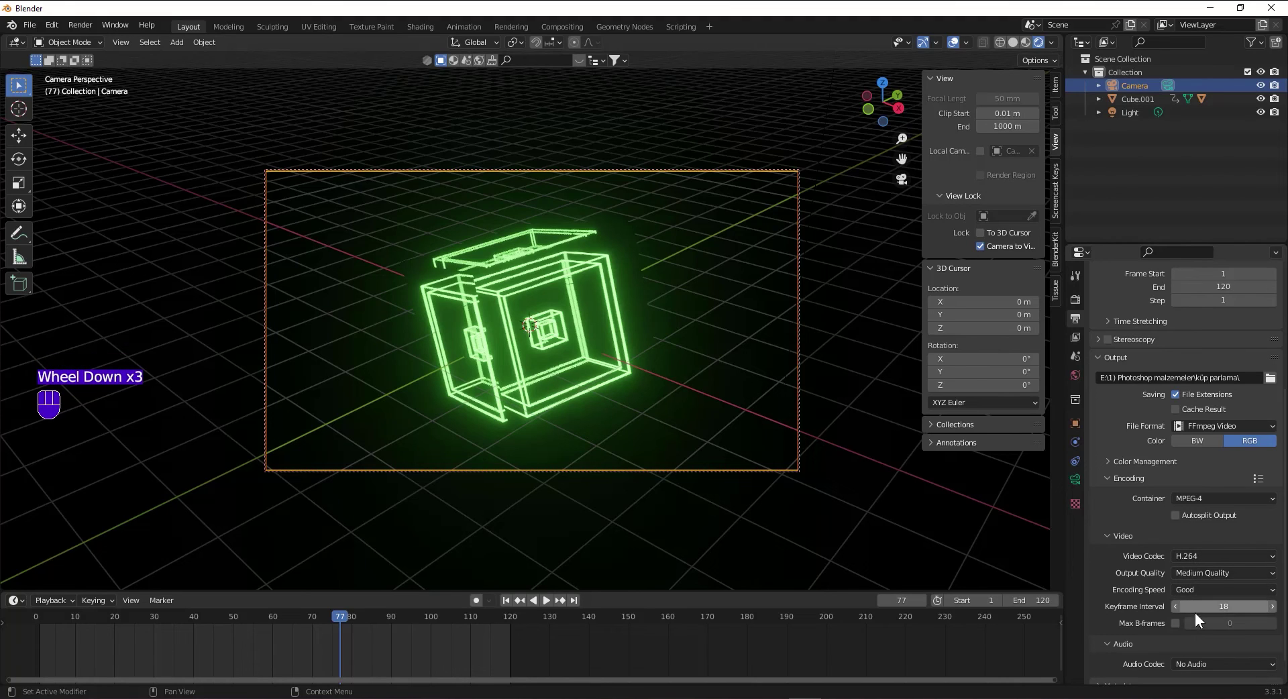
scroll("down", 3)
scroll("up", 3)
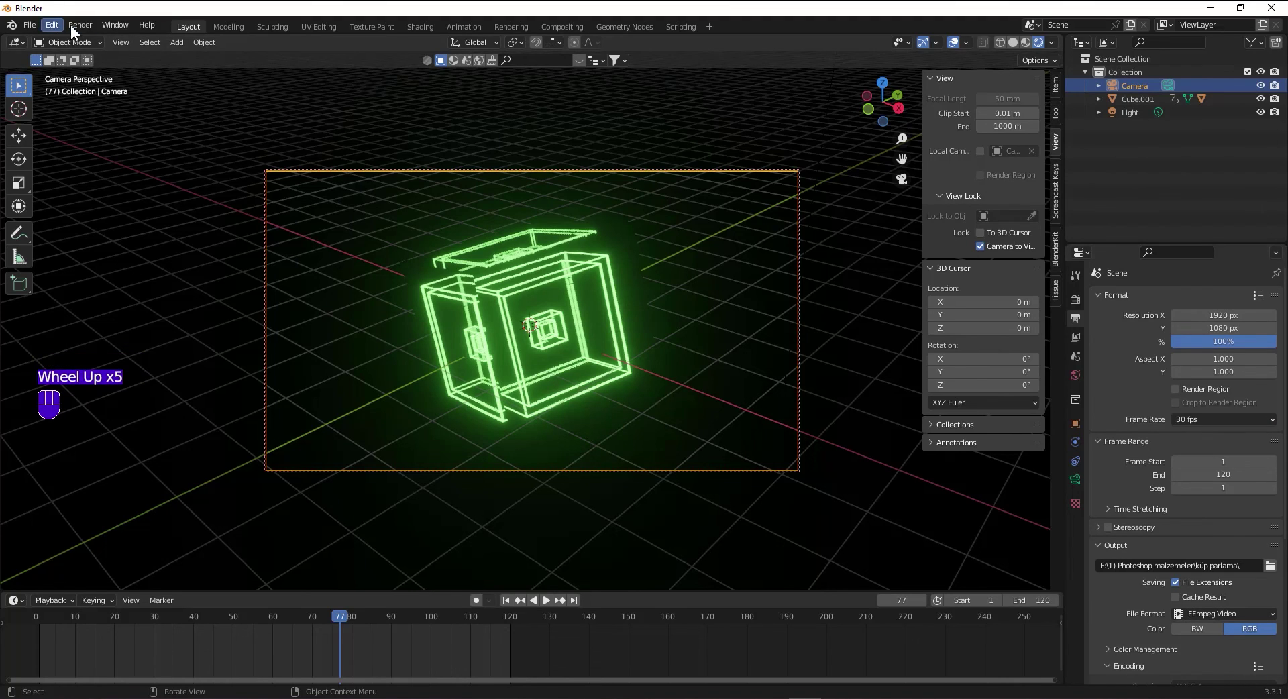
left_click_drag(80, 22, 329, 73)
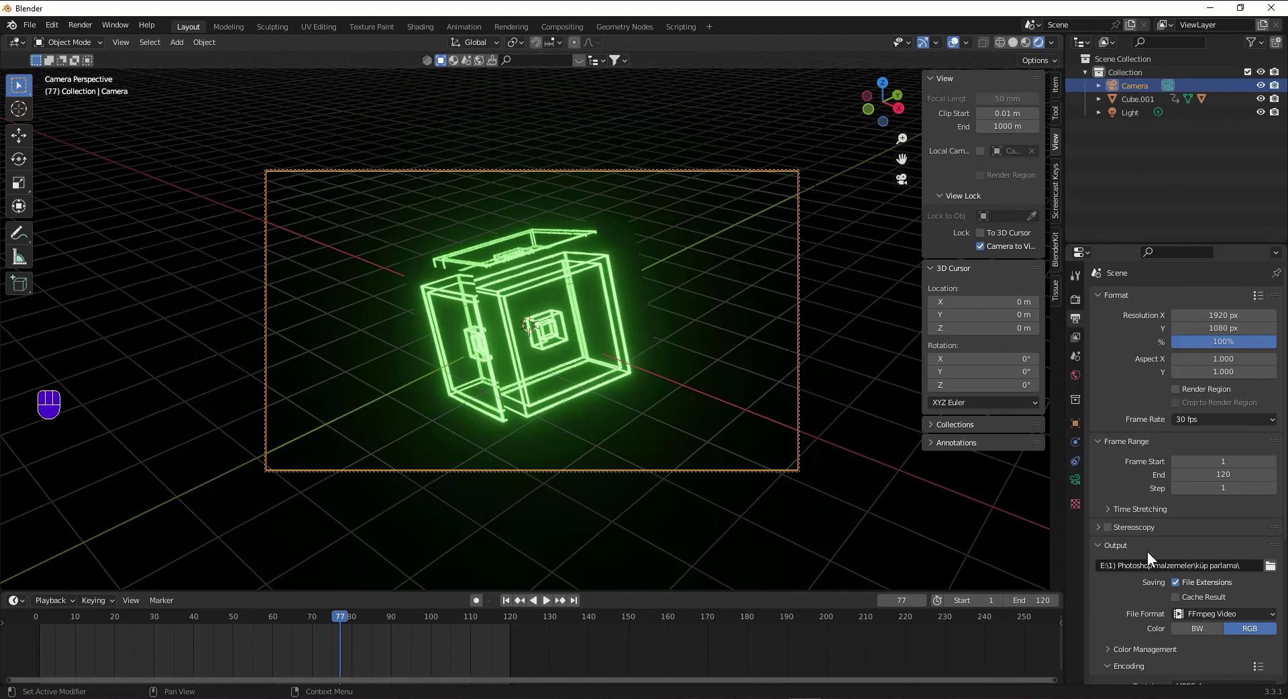